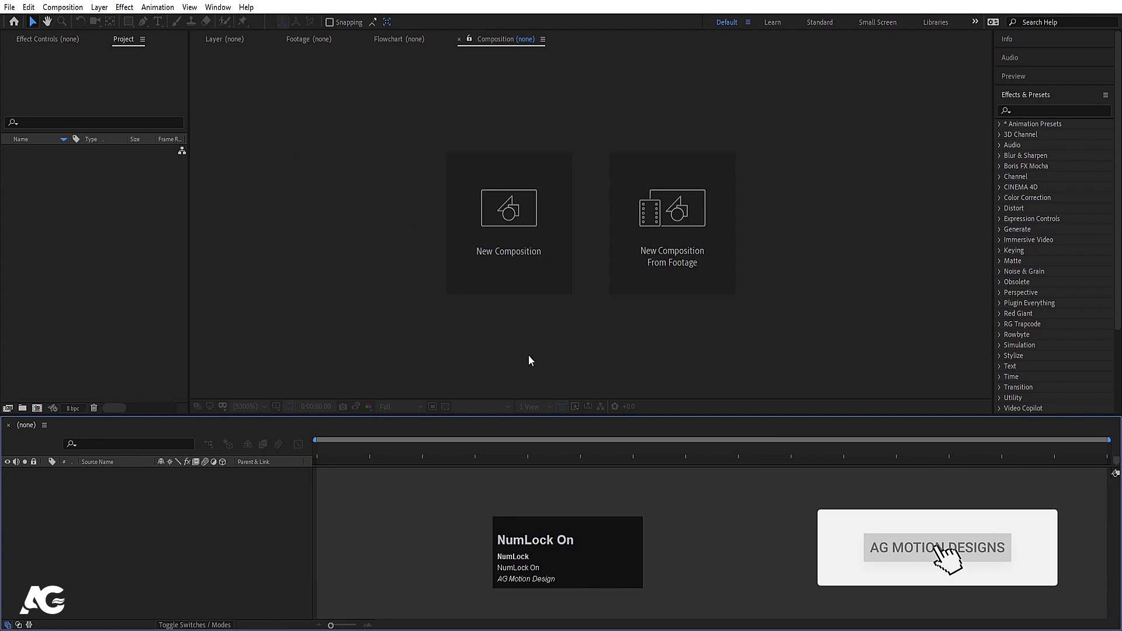
Step: Create a new composition named Main Animation, 1920×1080, 30 fps, 10 seconds, white background
{"action": "left_click", "coordinate": [490, 254]}
{"action": "type", "text": "Ahift+M"}
{"action": "type", "text": "in"}
{"action": "key", "text": "space"}
{"action": "type", "text": "imation"}
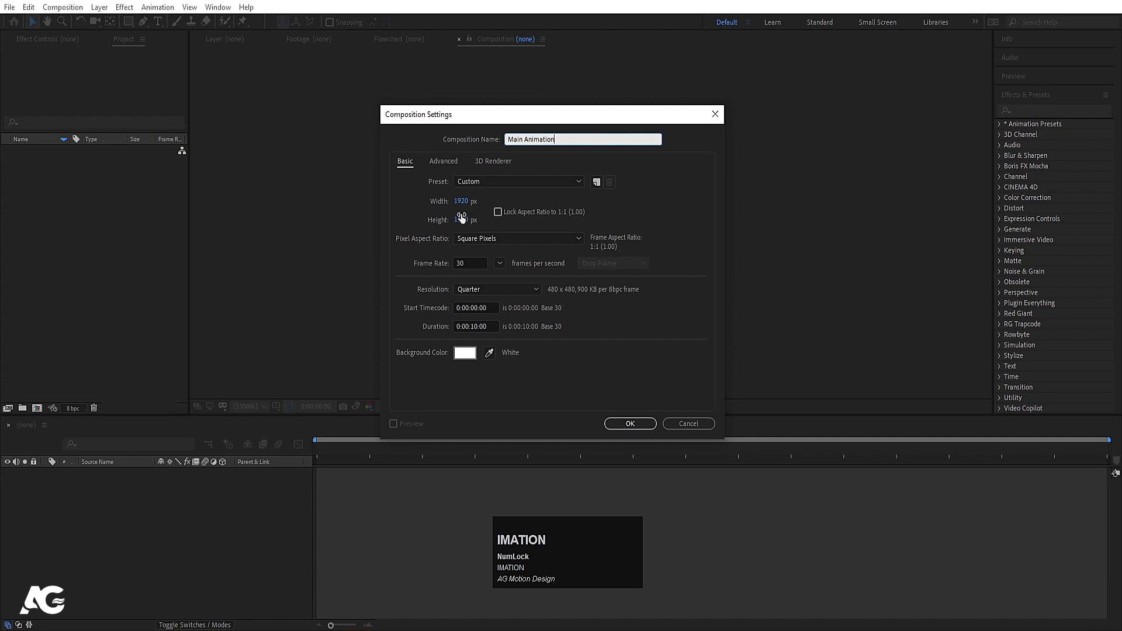
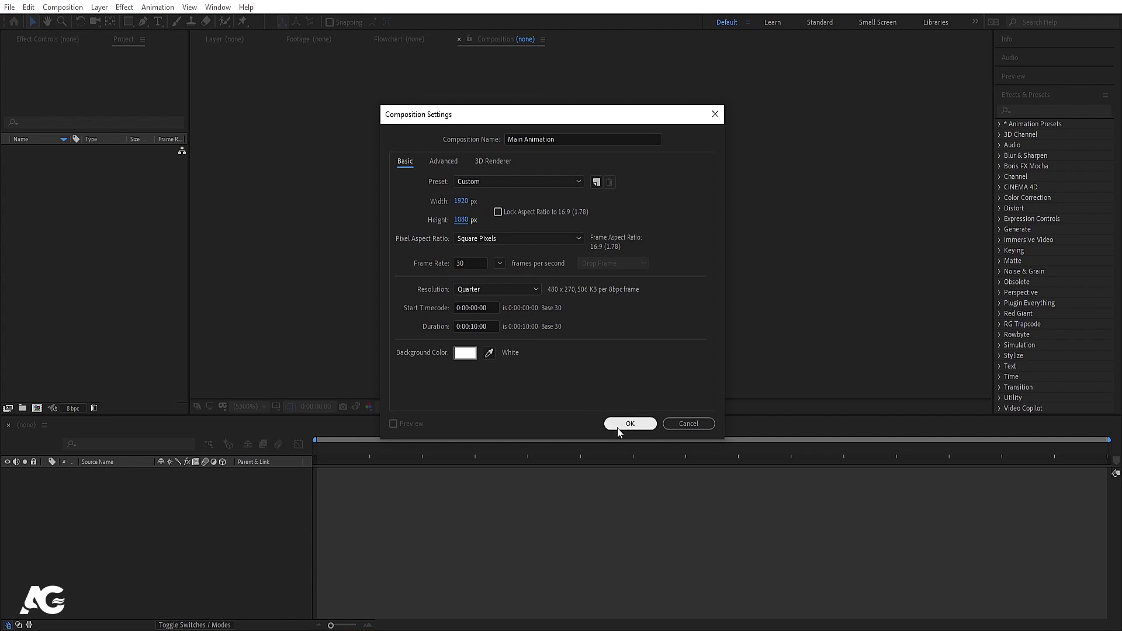
Step: Draw a small black ellipse shape layer and centre it at 960, 540 via the Align panel
{"action": "left_click", "coordinate": [621, 433]}
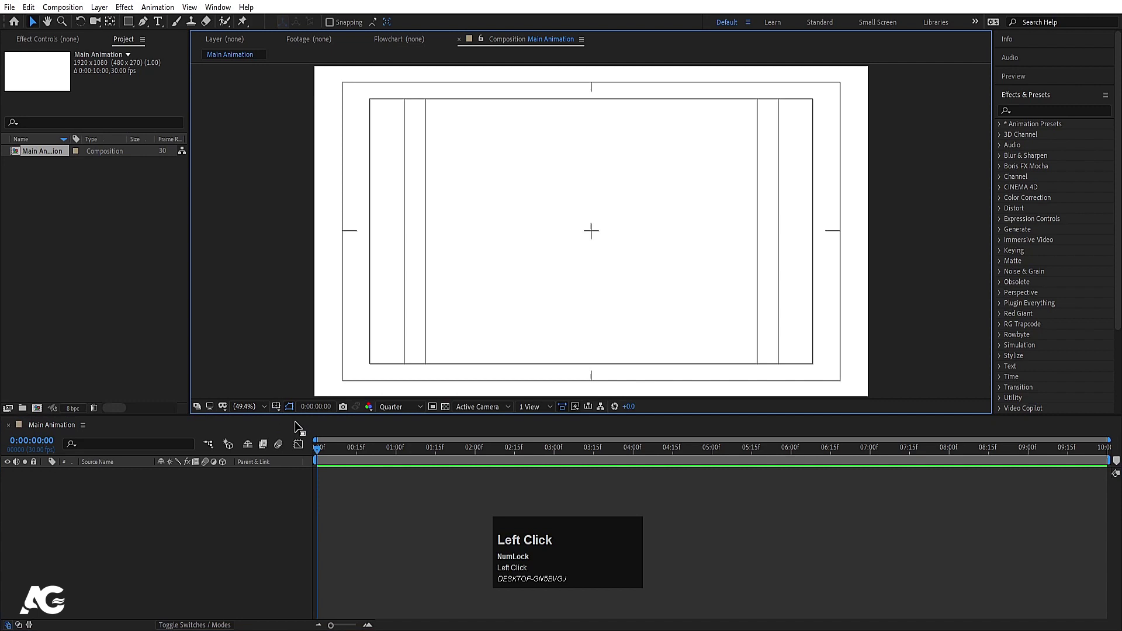
{"action": "left_click_drag", "start_coordinate": [139, 24], "coordinate": [332, 183]}
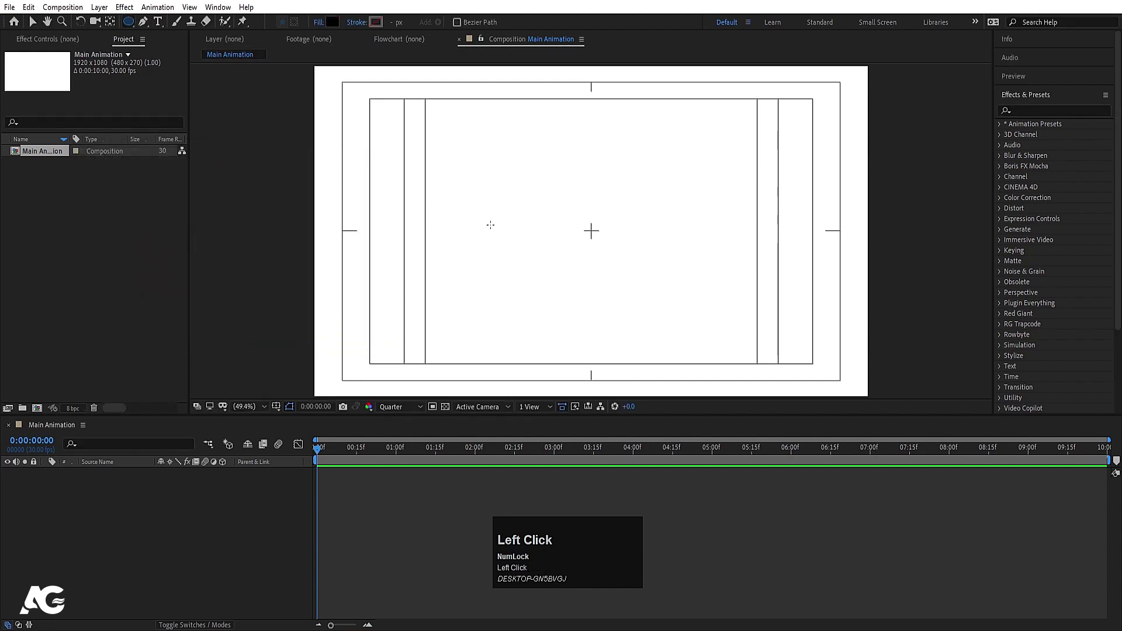
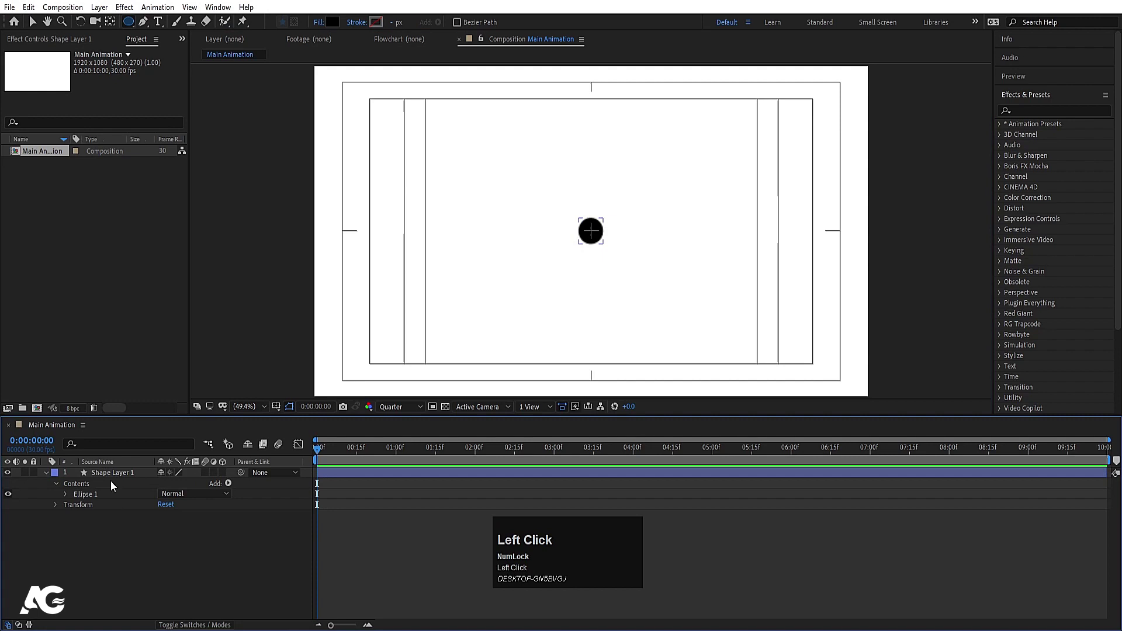
{"action": "key", "text": "ctrl+alt+Home"}
{"action": "left_click", "coordinate": [1026, 98]}
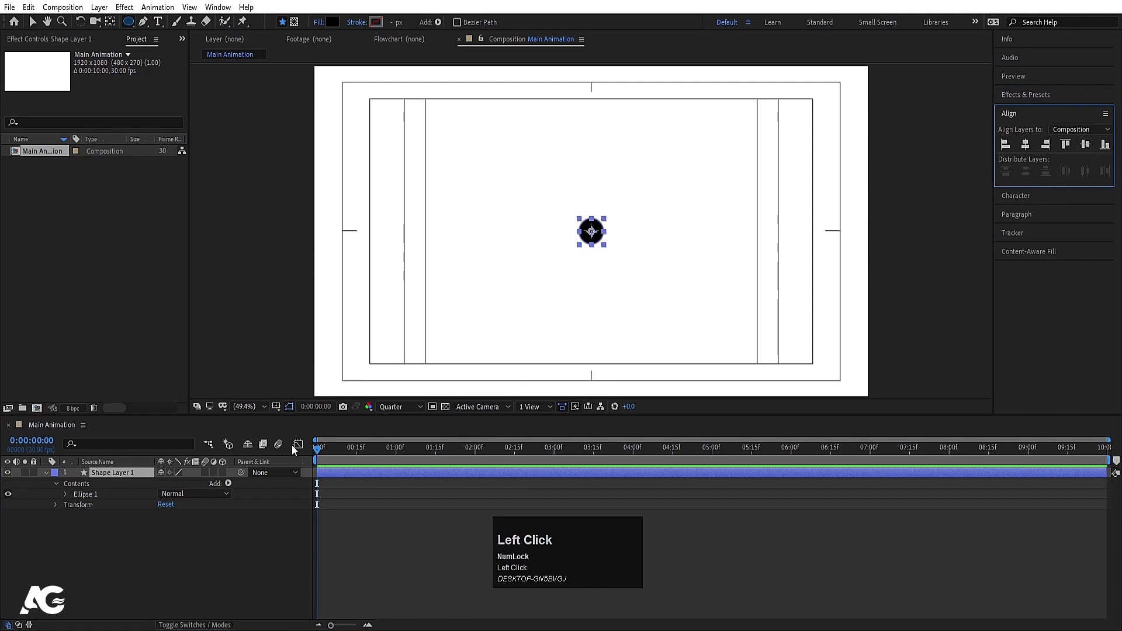
{"action": "key", "text": "p"}
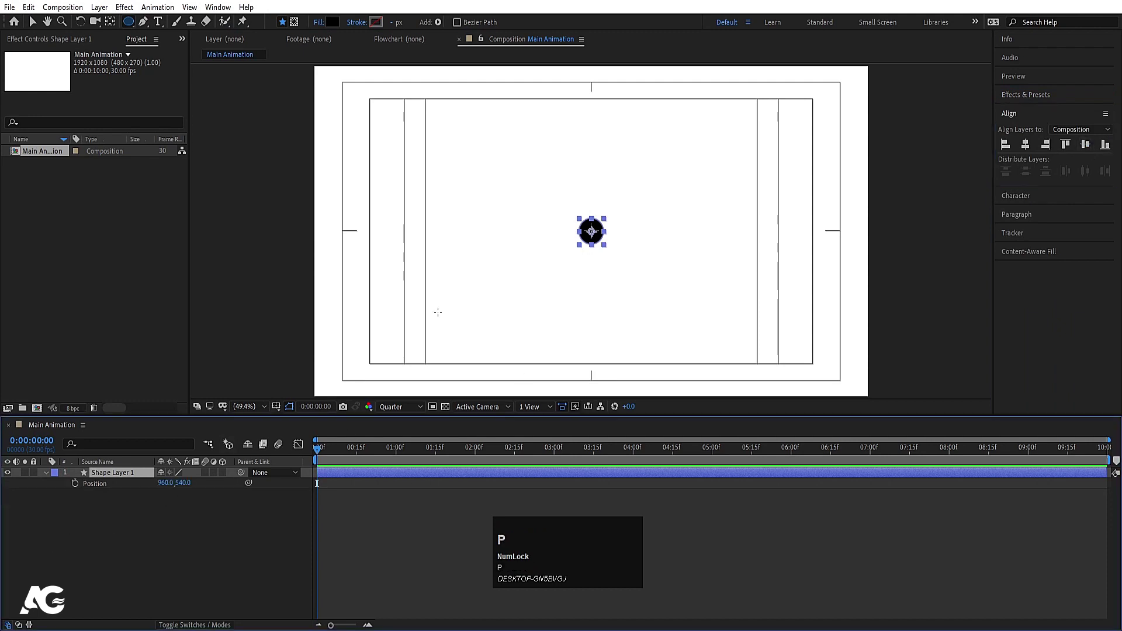
{"action": "left_click", "coordinate": [33, 28]}
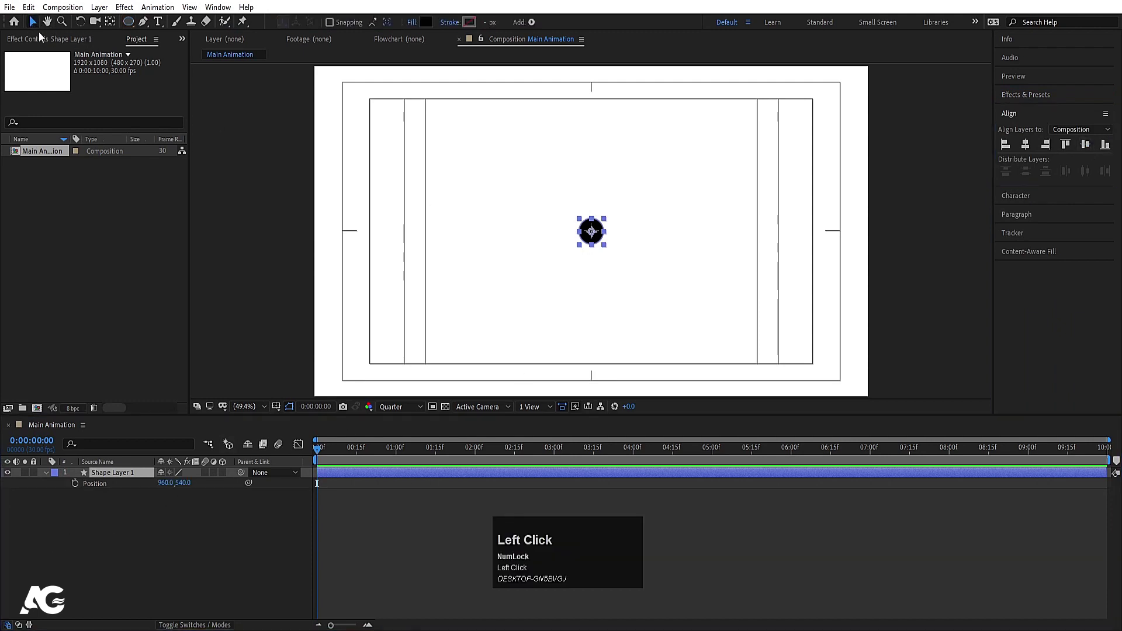
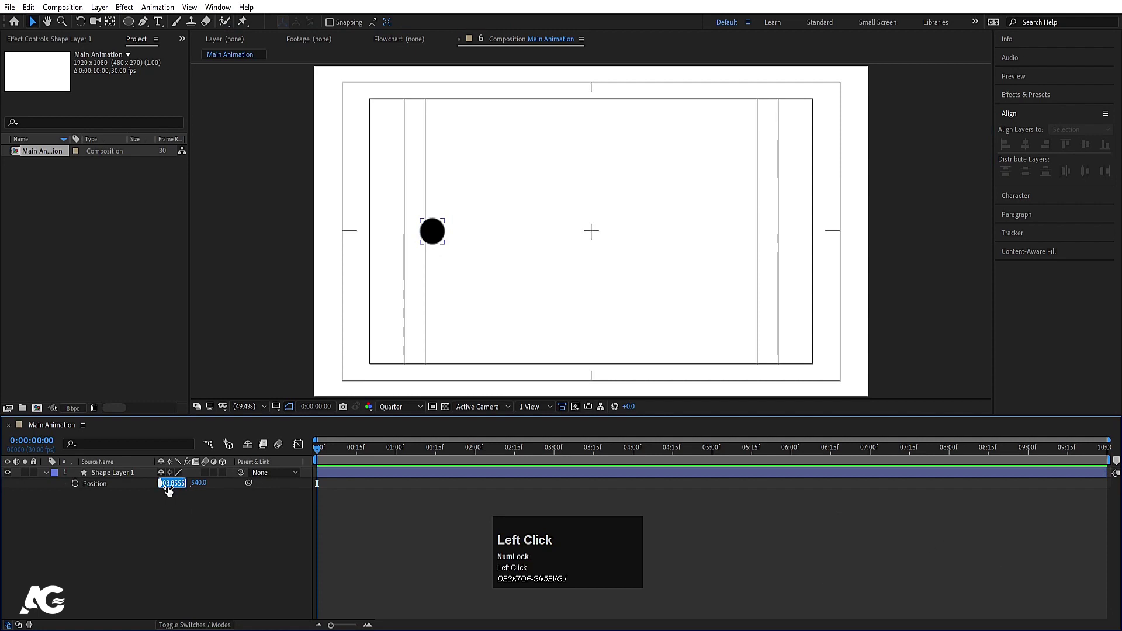
Step: Set the first dot to x 400 and duplicate it into seven dots 200 px apart up to x 1600
{"action": "key", "text": "Return"}
{"action": "left_click", "coordinate": [181, 527]}
{"action": "key", "text": "ctrl+d"}
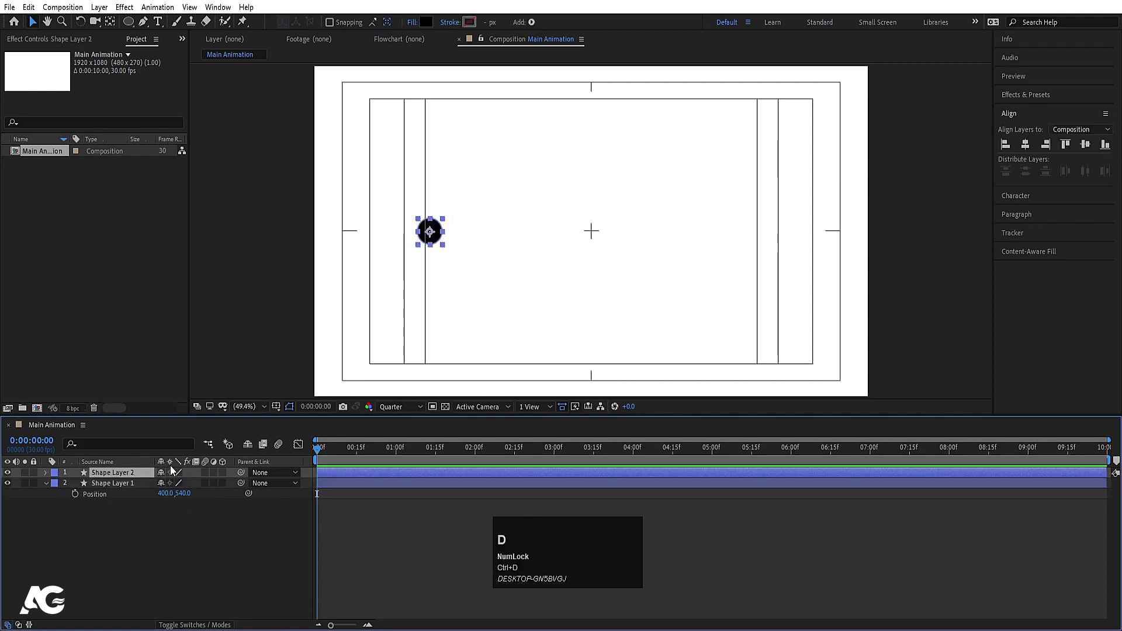
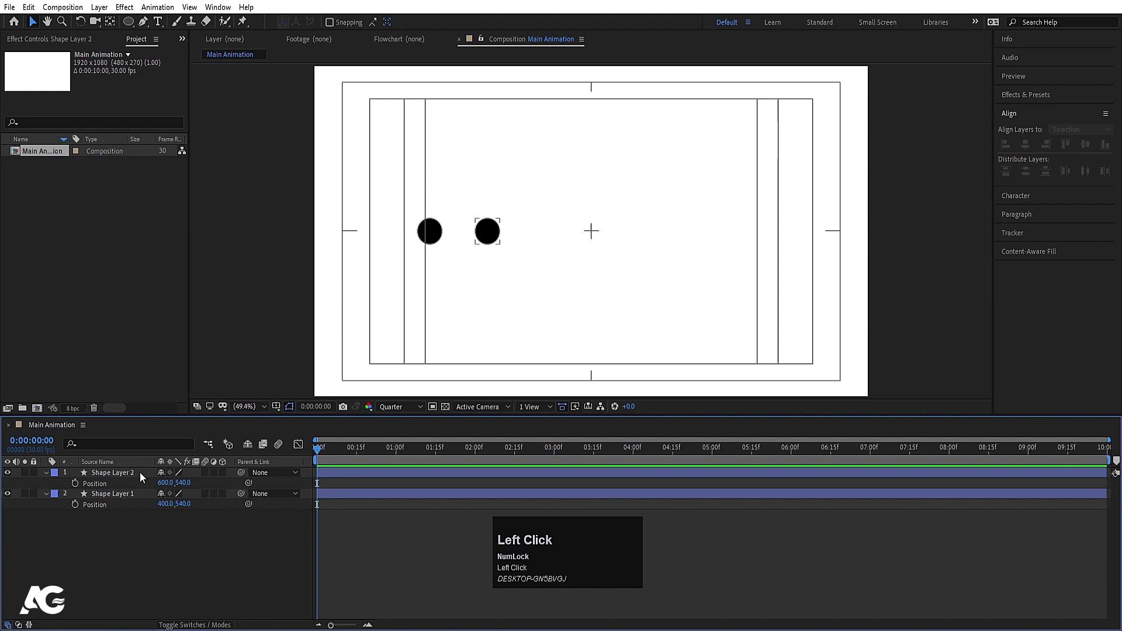
{"action": "key", "text": "ctrl+d"}
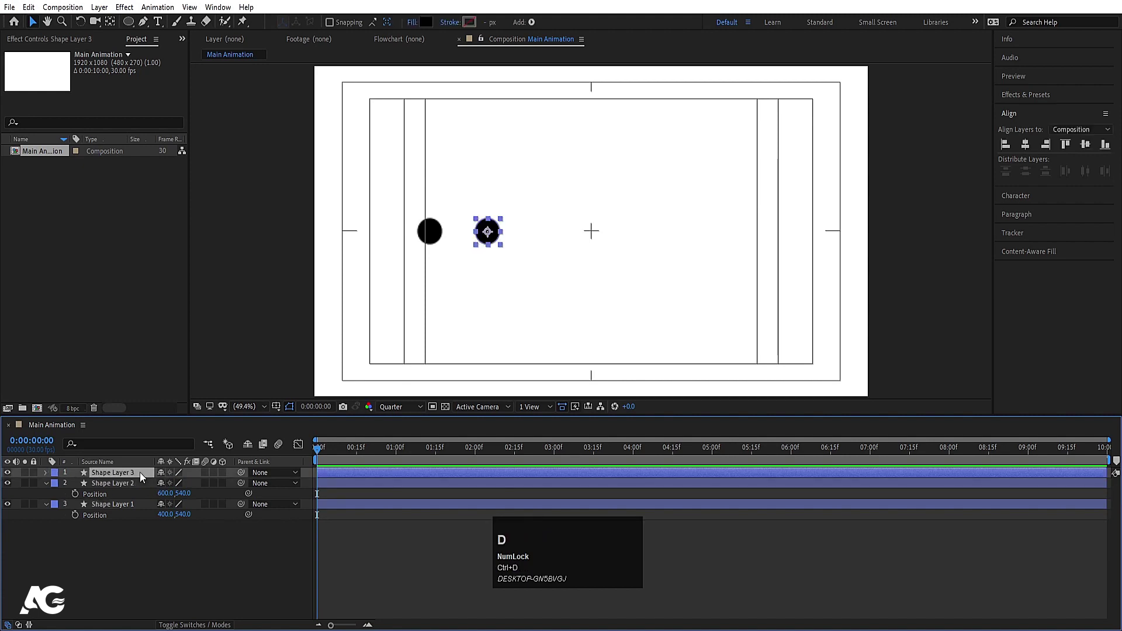
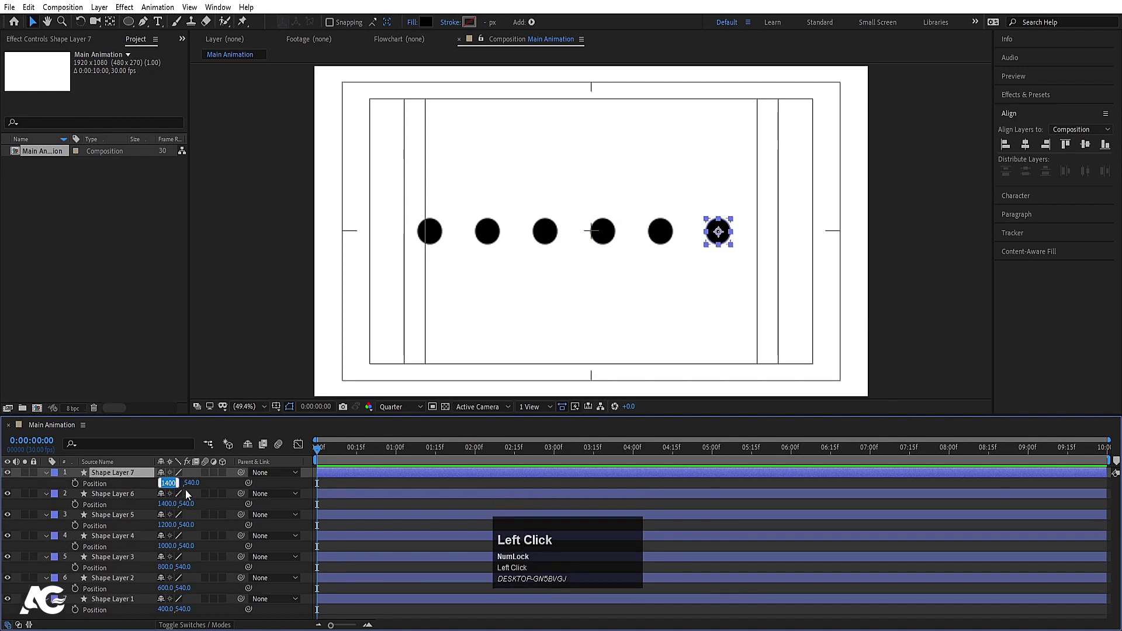
{"action": "key", "text": "Return"}
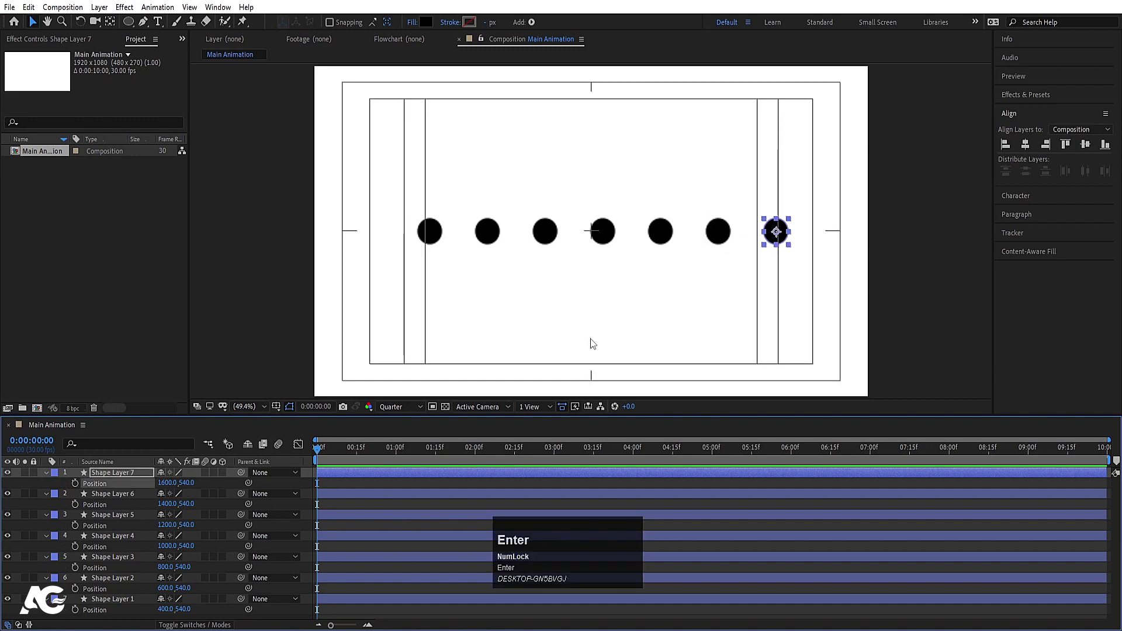
Step: Collapse the open properties of all dot layers and deselect them
{"action": "left_click", "coordinate": [377, 488]}
{"action": "key", "text": "u"}
{"action": "left_click", "coordinate": [198, 576]}
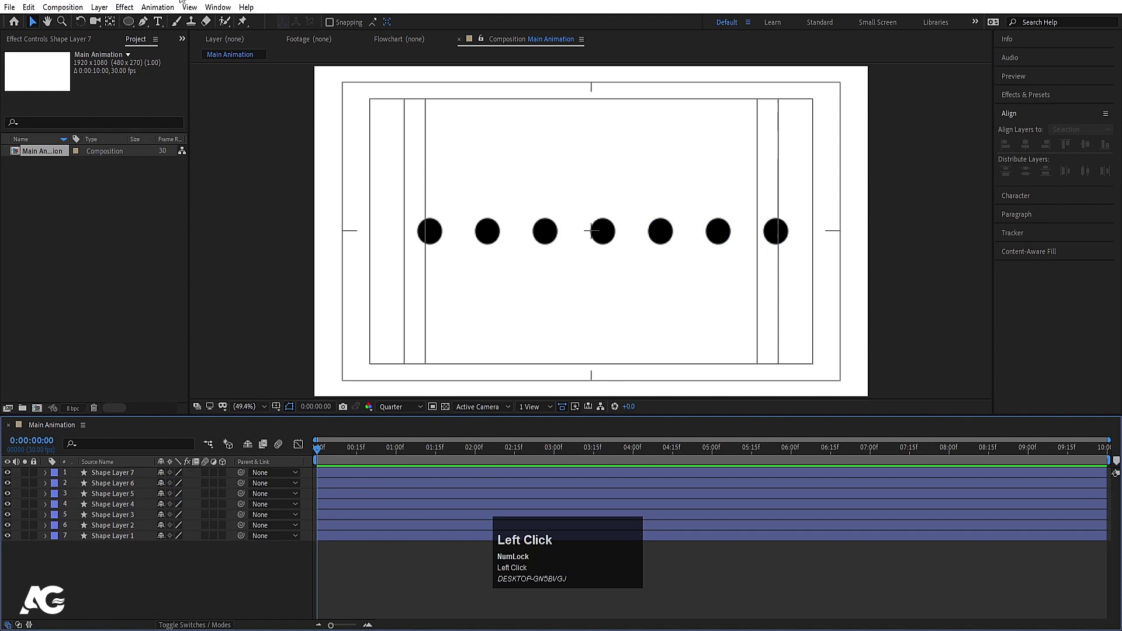
Step: Add a null object, Null 1, to Main Animation
{"action": "right_click", "coordinate": [164, 578]}
{"action": "left_click", "coordinate": [208, 439]}
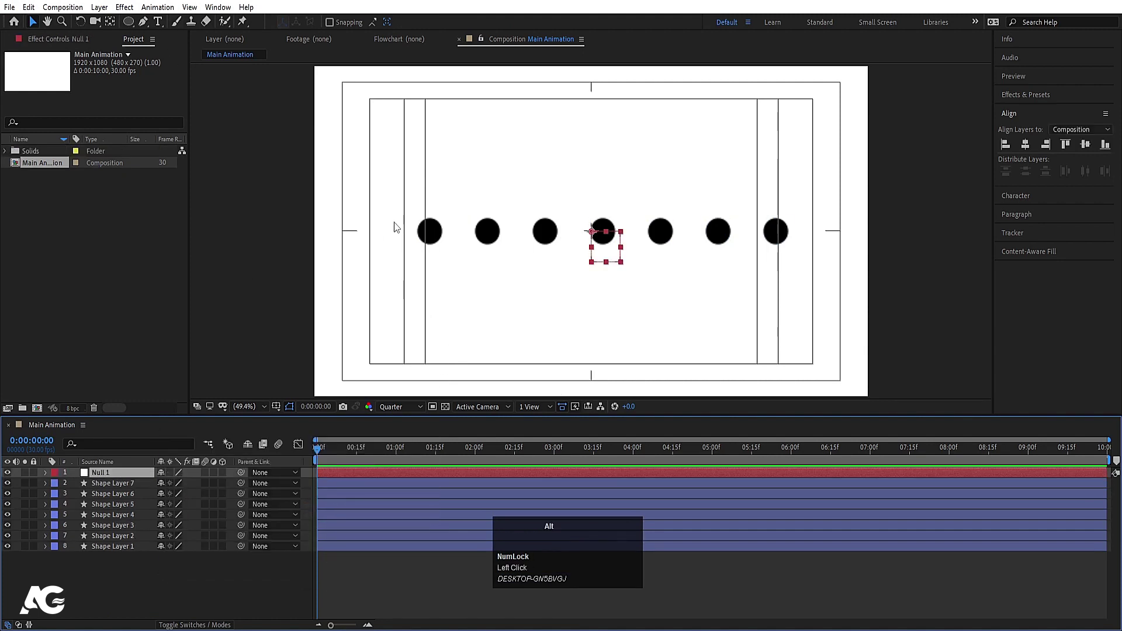
{"action": "scroll", "scroll_direction": "up", "scroll_amount": 3}
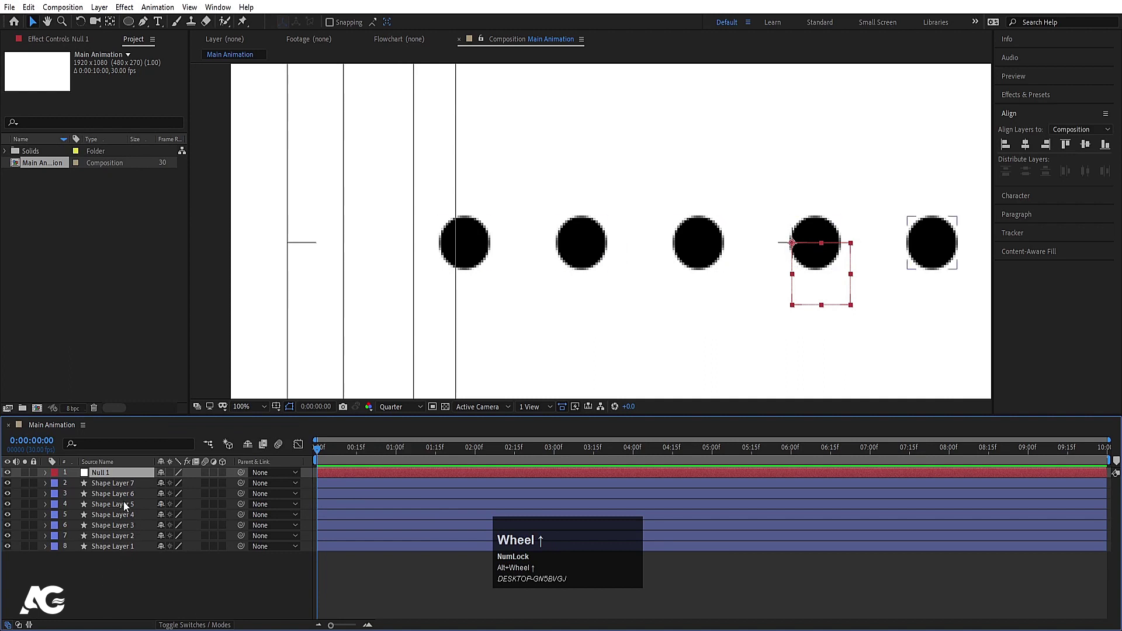
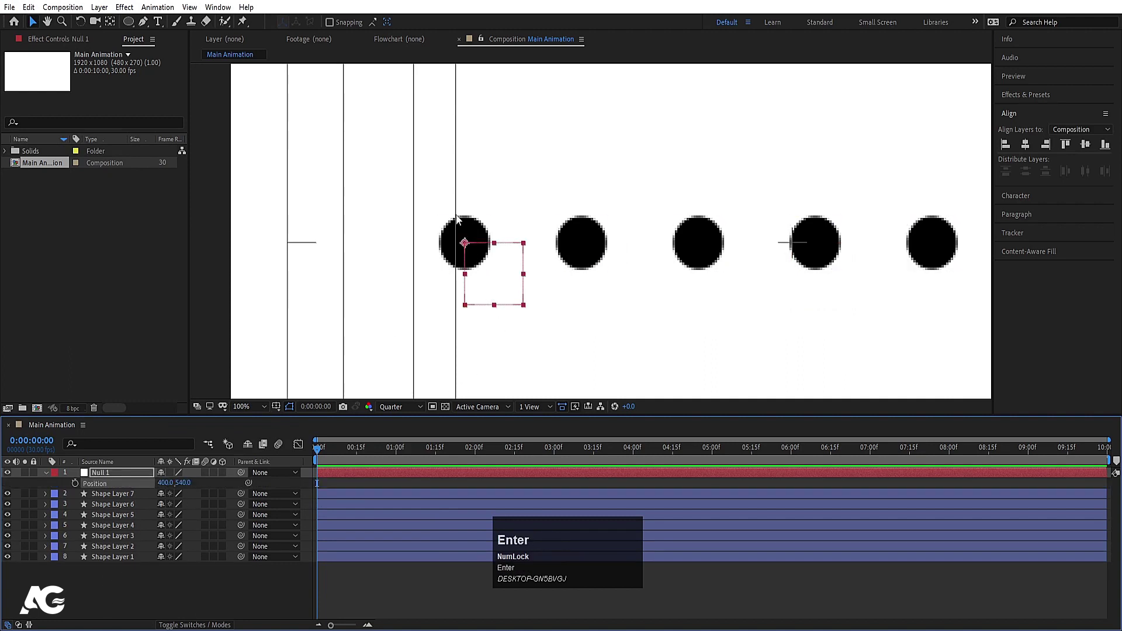
Step: Check the first two dots' positions and set Null 1 to 500, 540 between them
{"action": "left_click", "coordinate": [117, 559]}
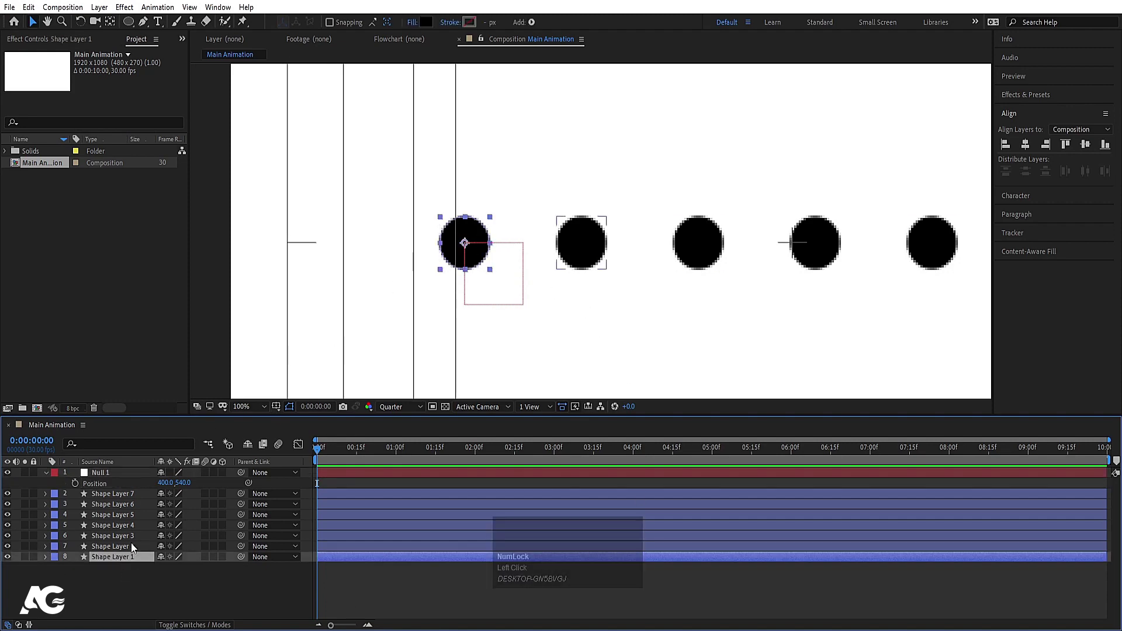
{"action": "key", "text": "p"}
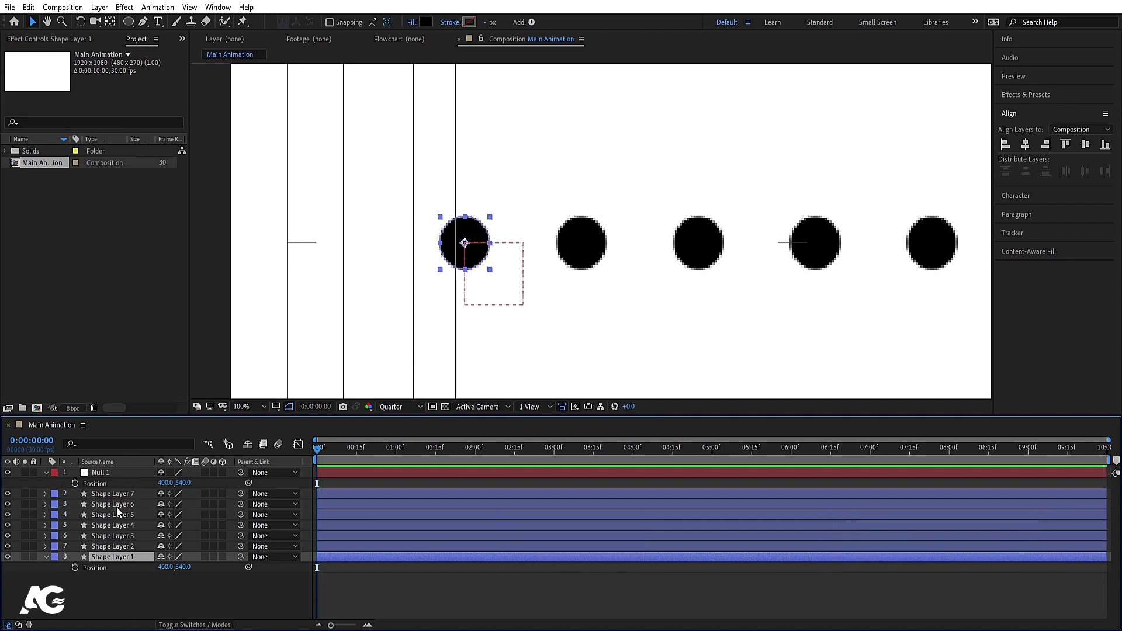
{"action": "left_click", "coordinate": [587, 256]}
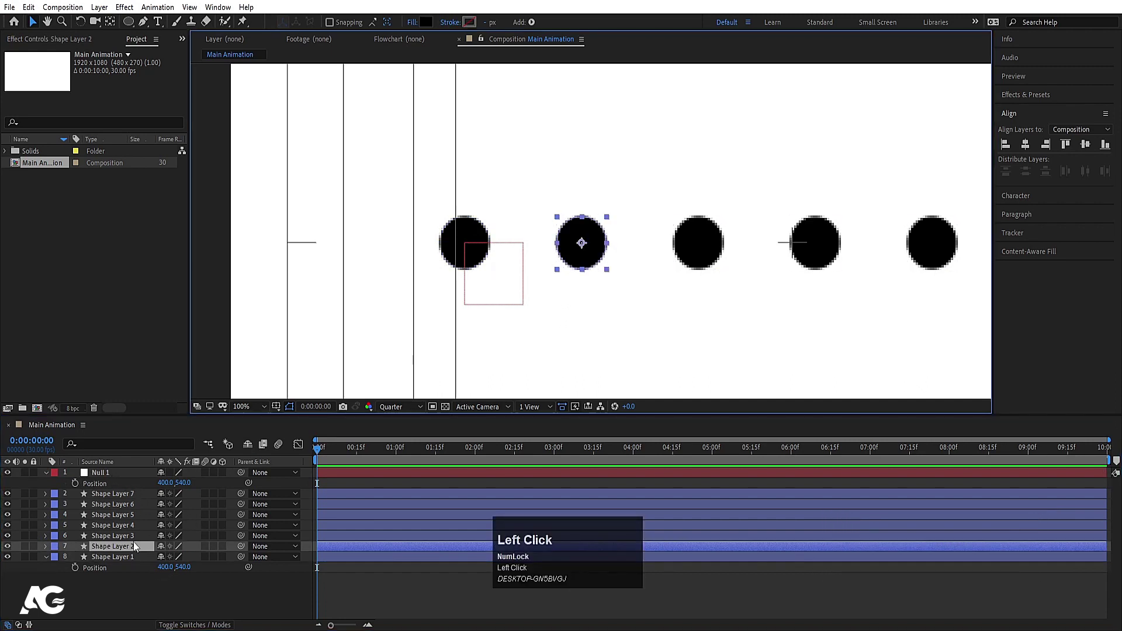
{"action": "key", "text": "p"}
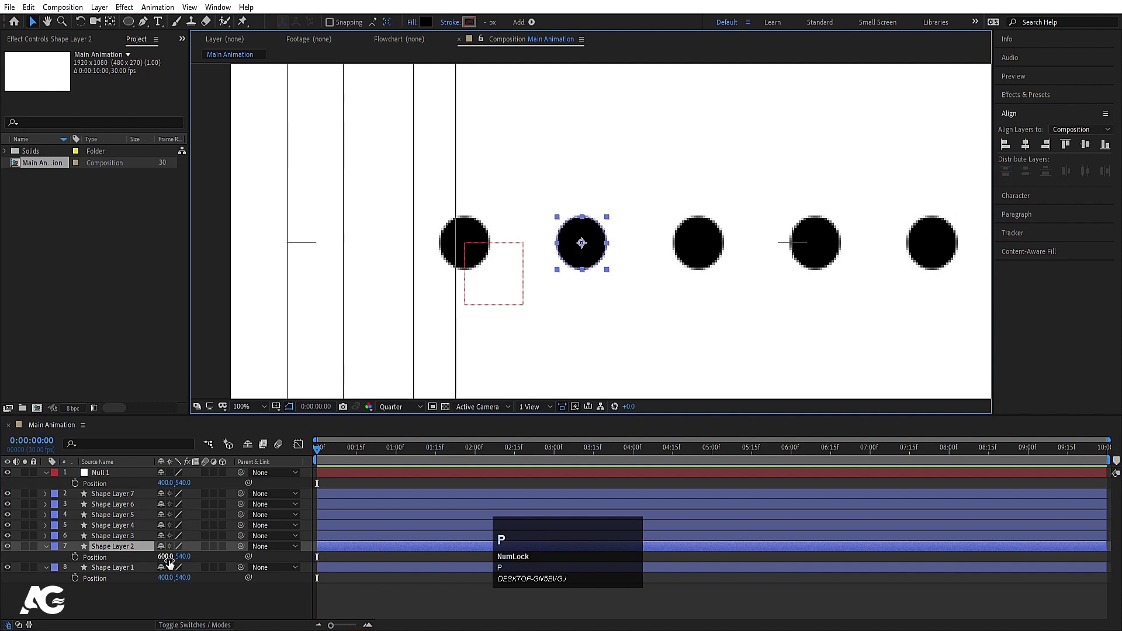
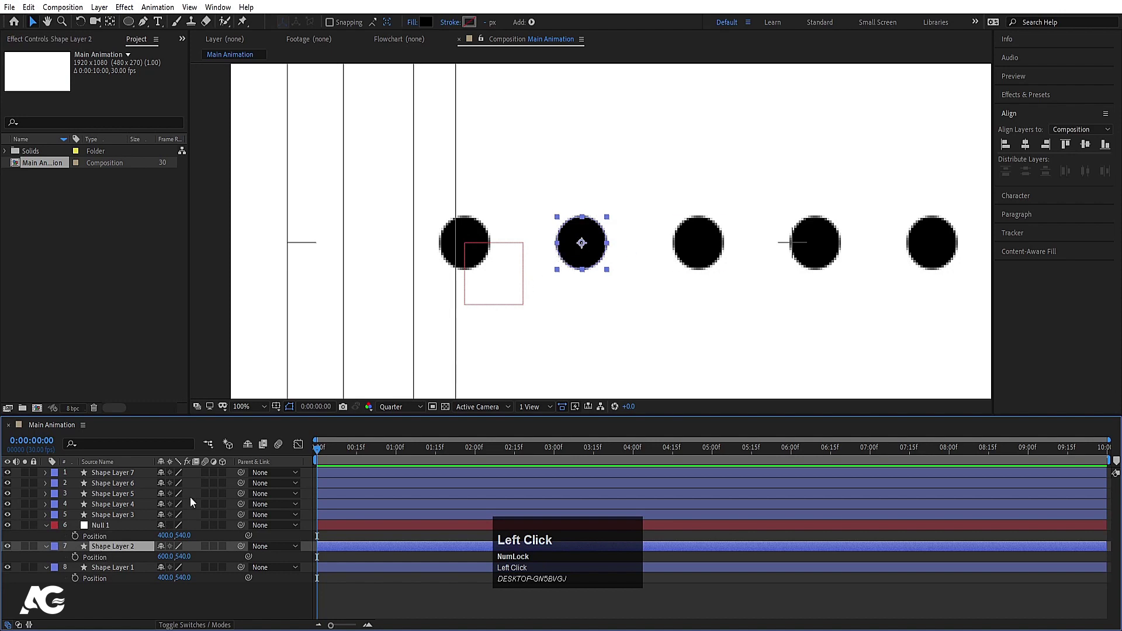
{"action": "left_click", "coordinate": [125, 531]}
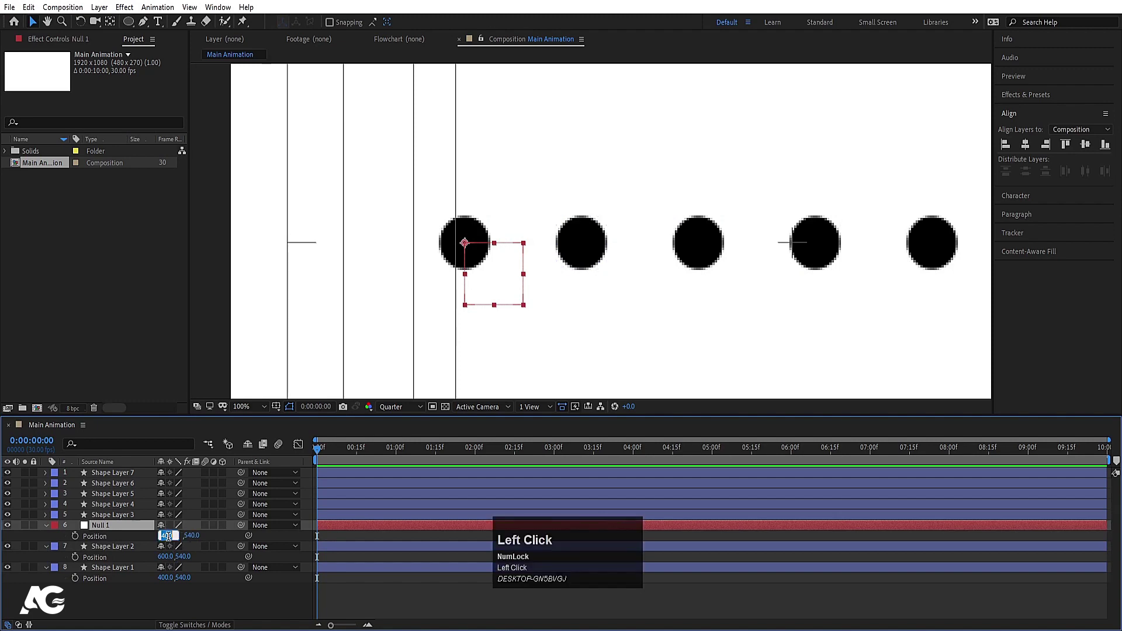
{"action": "key", "text": "Return"}
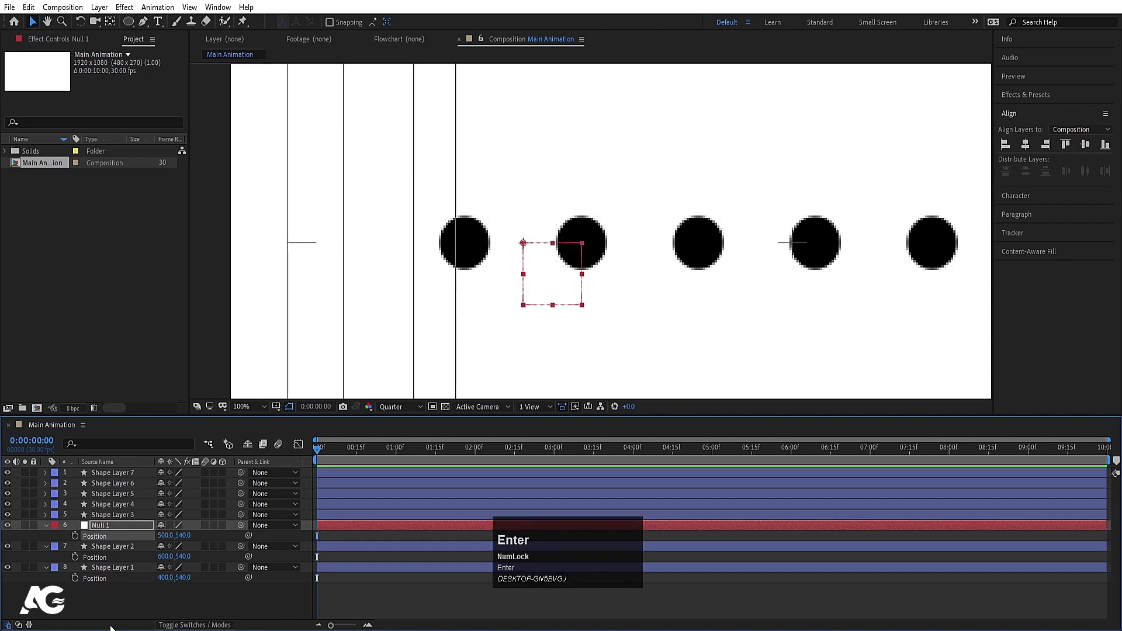
{"action": "left_click", "coordinate": [101, 530]}
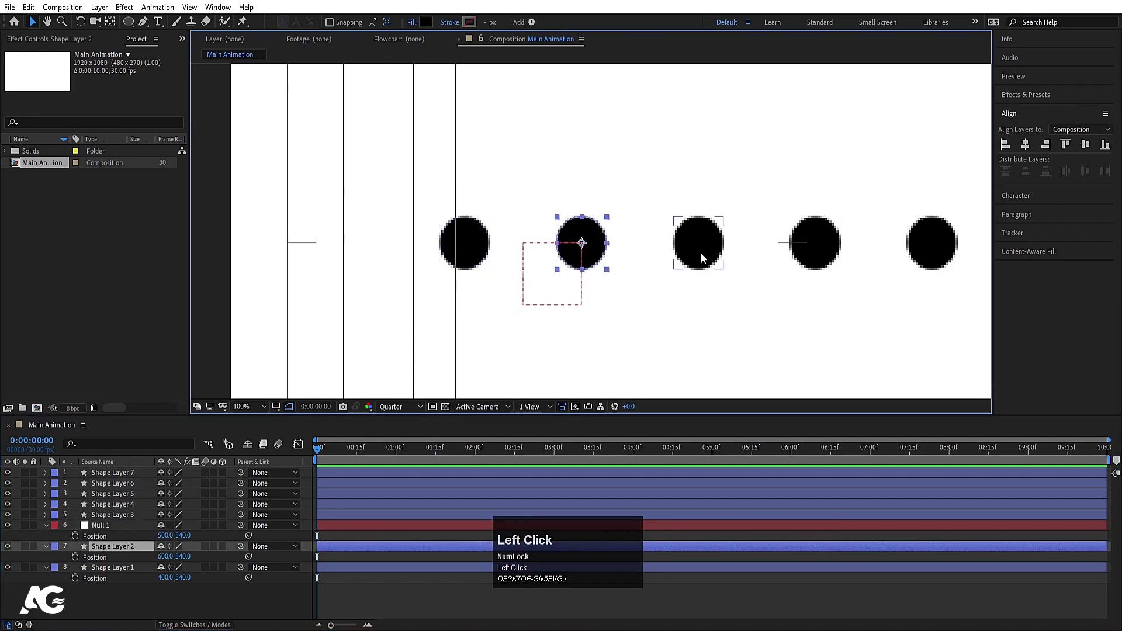
Step: Parent Shape Layer 2 to Null 1 and keyframe the null's rotation from 0° to 180° over one second
{"action": "left_click_drag", "start_coordinate": [580, 233], "coordinate": [100, 532]}
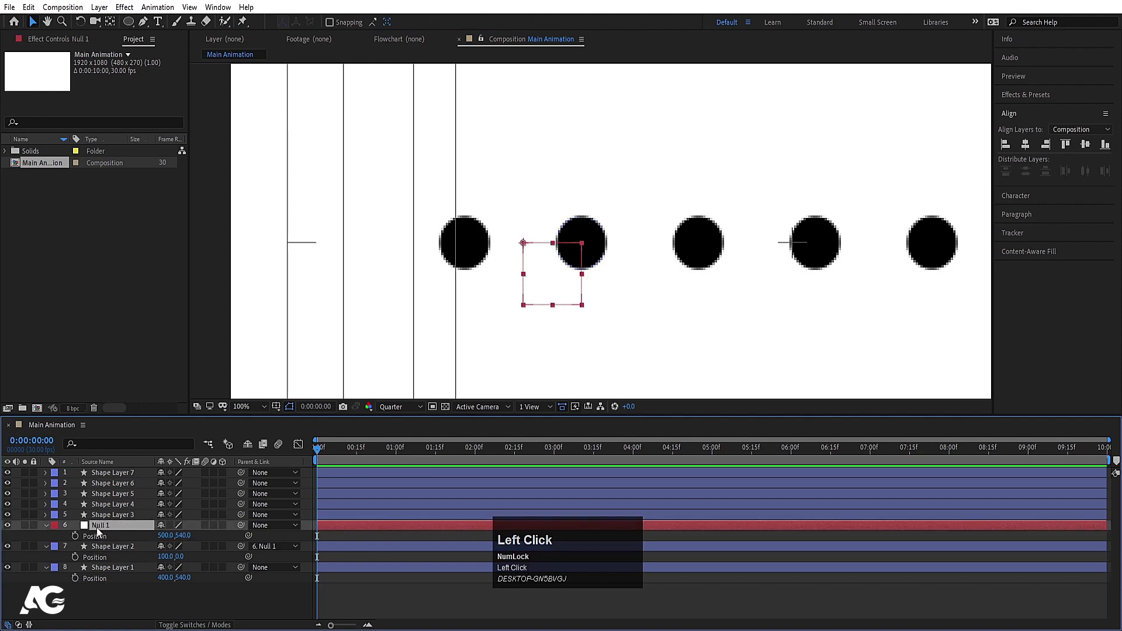
{"action": "key", "text": "r"}
{"action": "left_click", "coordinate": [77, 541]}
{"action": "left_click", "coordinate": [400, 451]}
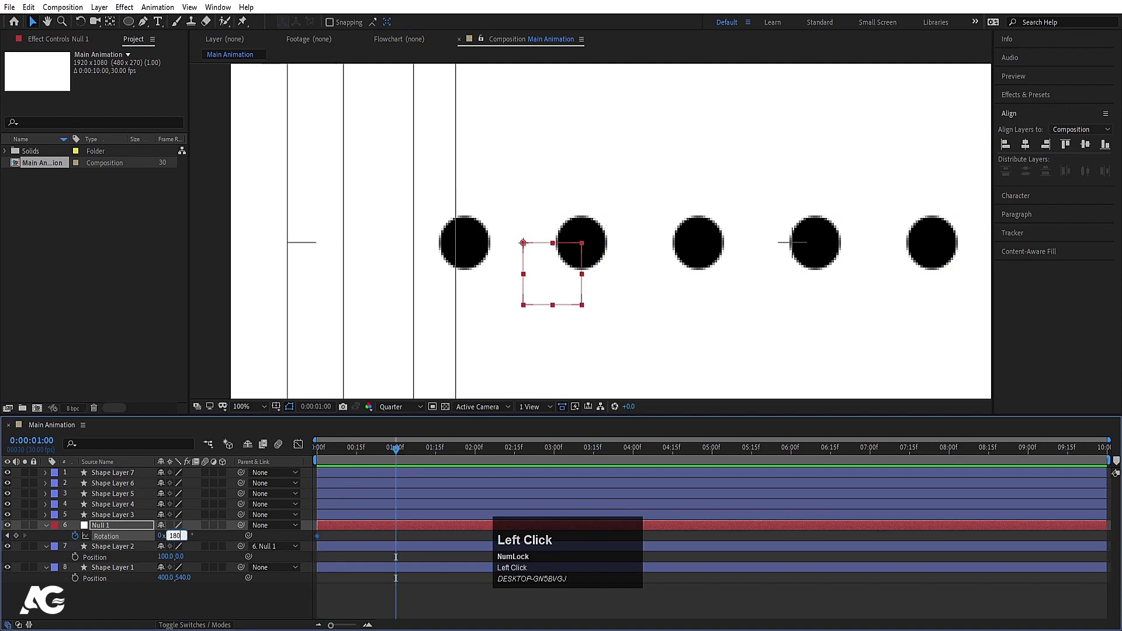
{"action": "key", "text": "Return"}
Step: Apply Easy Ease to both rotation keyframes and preview the dot swinging around the null
{"action": "key", "text": "space"}
{"action": "key", "text": "j"}
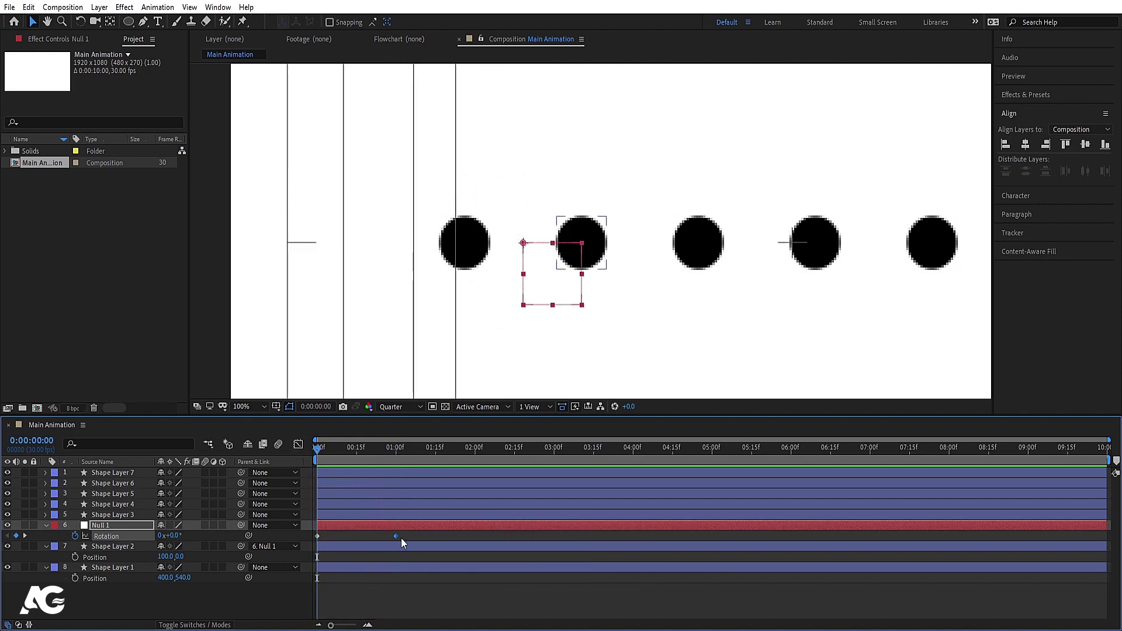
{"action": "left_click_drag", "start_coordinate": [412, 542], "coordinate": [307, 522]}
{"action": "key", "text": "F9"}
{"action": "key", "text": "space"}
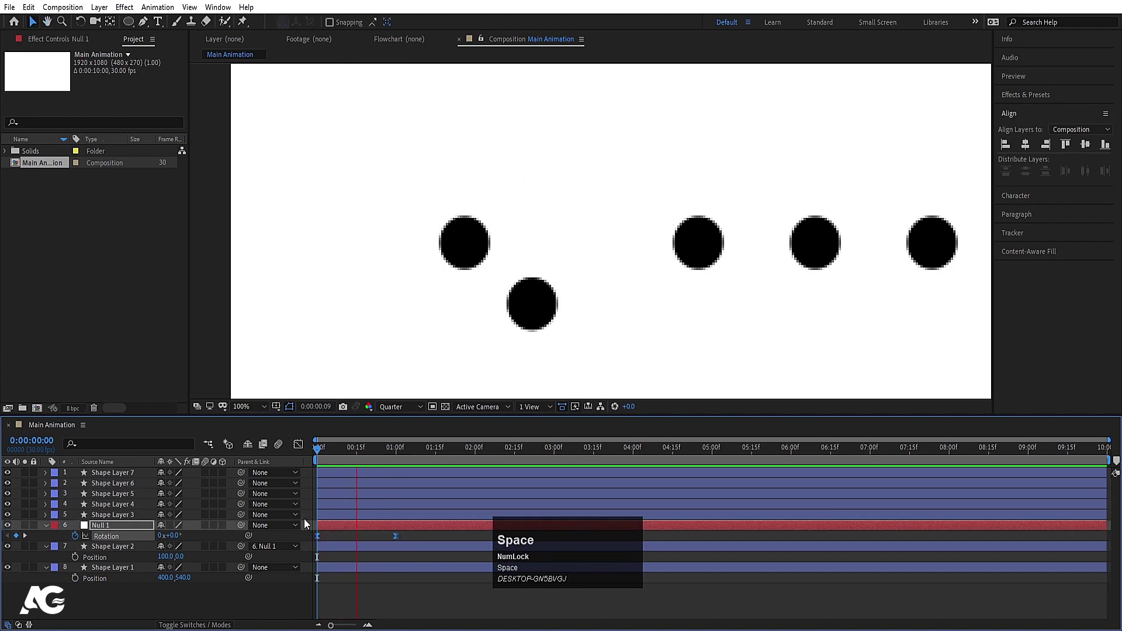
{"action": "left_click", "coordinate": [357, 452]}
{"action": "key", "text": "space"}
{"action": "left_click_drag", "start_coordinate": [341, 460], "coordinate": [125, 552]}
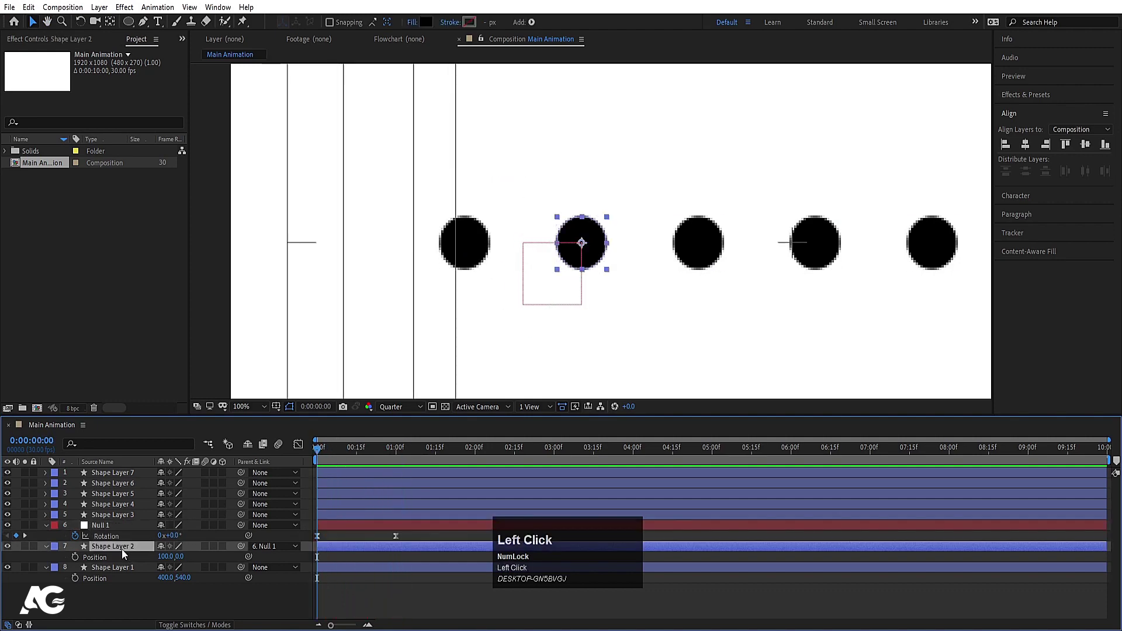
Step: Pre-compose Shape Layer 2 and Null 1 into a new composition named Cricle1
{"action": "left_click", "coordinate": [100, 530]}
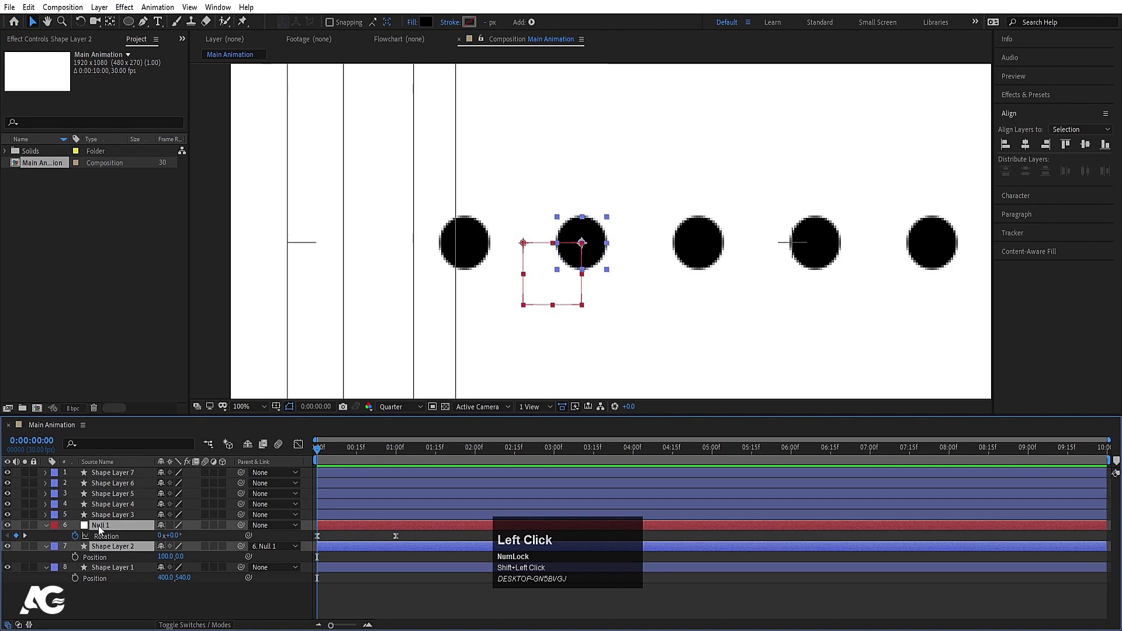
{"action": "key", "text": "ctrl+shift+c"}
{"action": "key", "text": "ctrl+shift+c"}
{"action": "type", "text": "ricle1"}
{"action": "key", "text": "Return"}
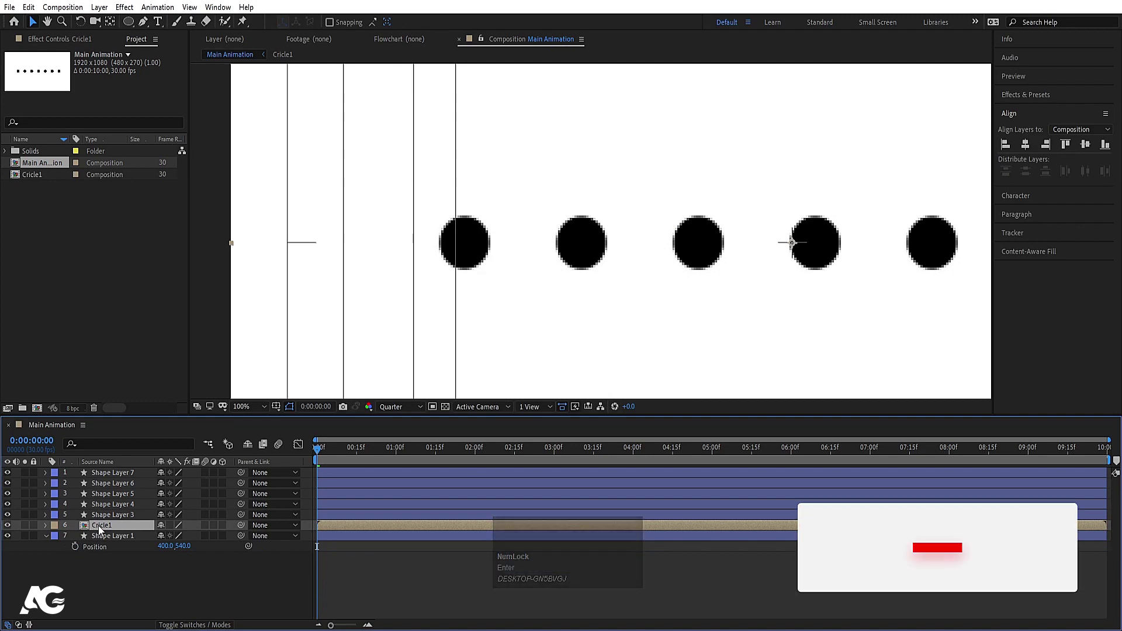
{"action": "left_click", "coordinate": [104, 520]}
Step: Pre-compose Shape Layers 3–7 into a new composition named reff
{"action": "left_click", "coordinate": [110, 477]}
{"action": "scroll", "scroll_direction": "down", "scroll_amount": 3}
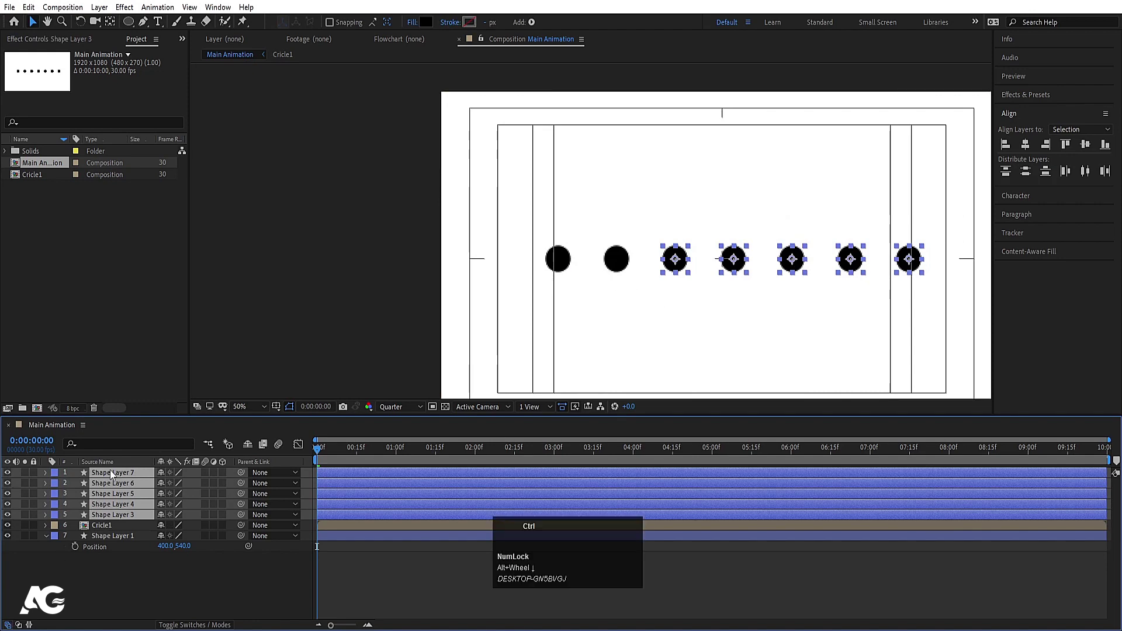
{"action": "key", "text": "ctrl+shift+c"}
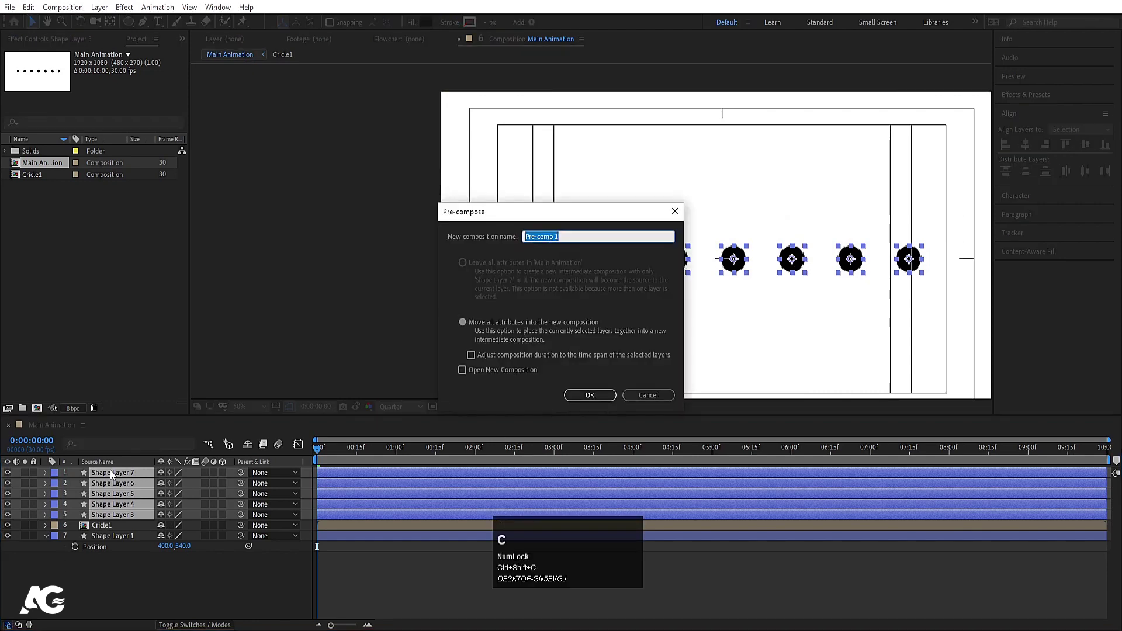
{"action": "type", "text": "reff"}
{"action": "key", "text": "Return"}
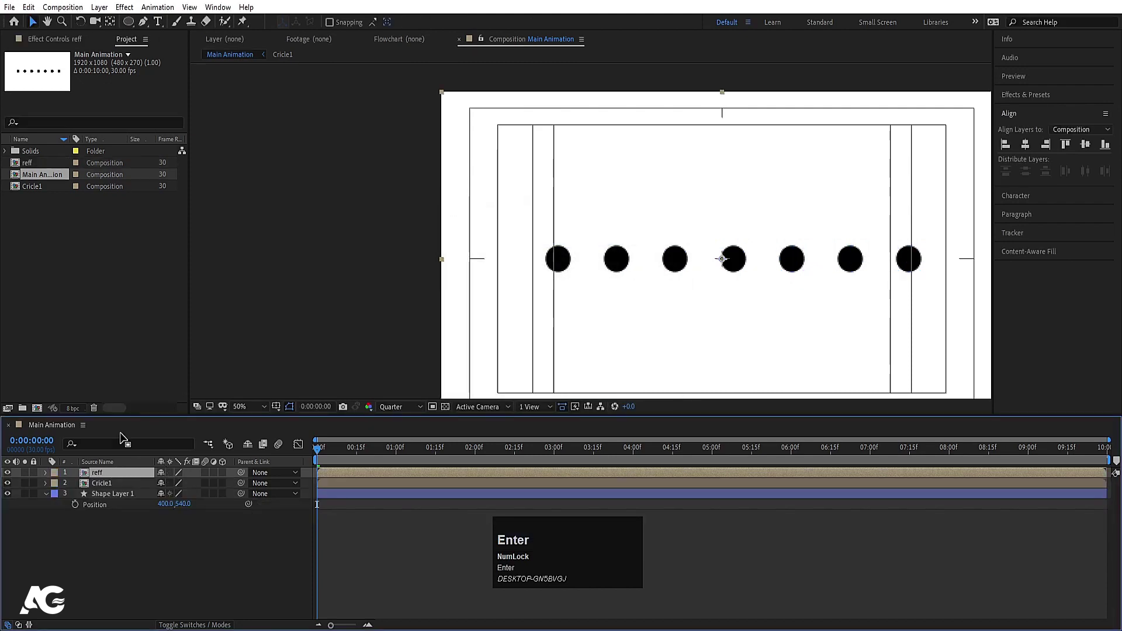
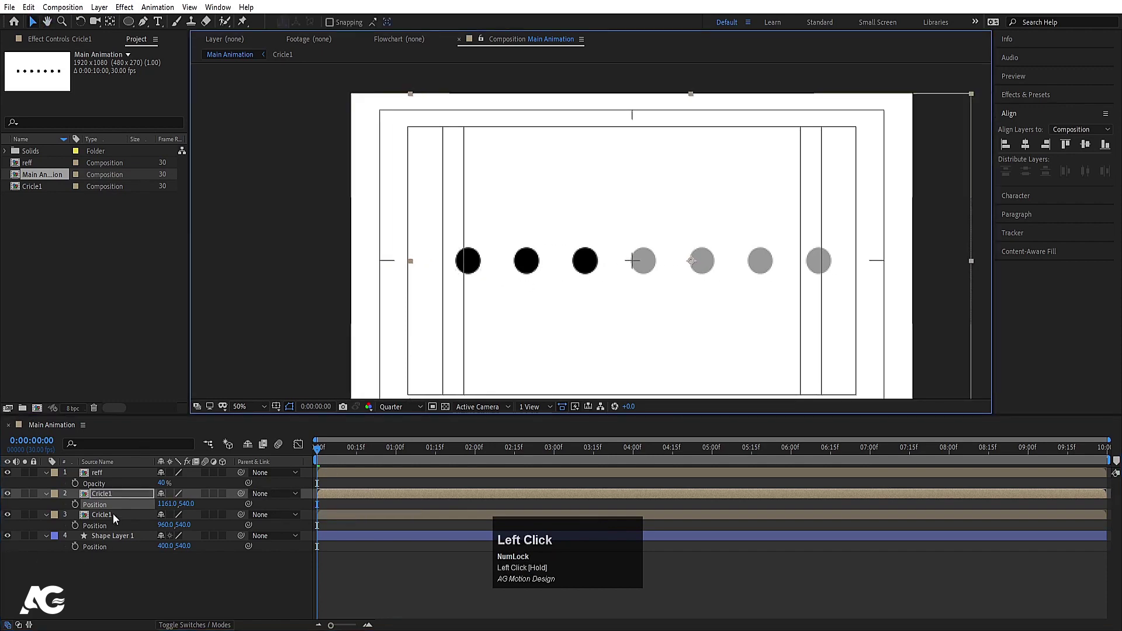
Step: Duplicate Cricle1 copies across the row at x 960 to 1962 over the 40%-opacity reff guide
{"action": "key", "text": "ctrl+d"}
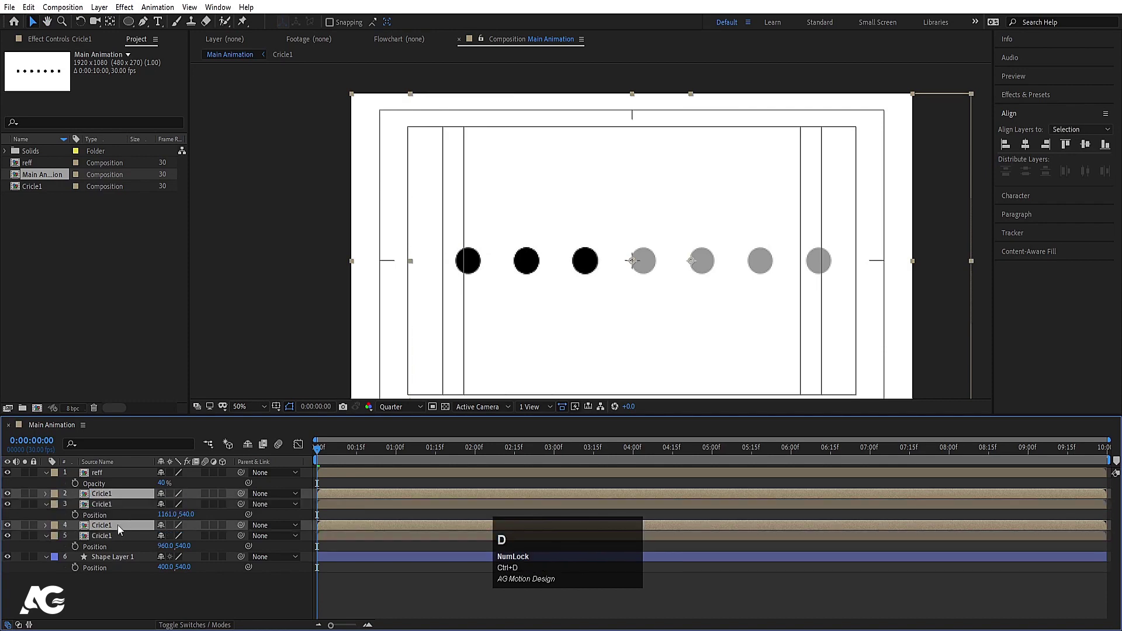
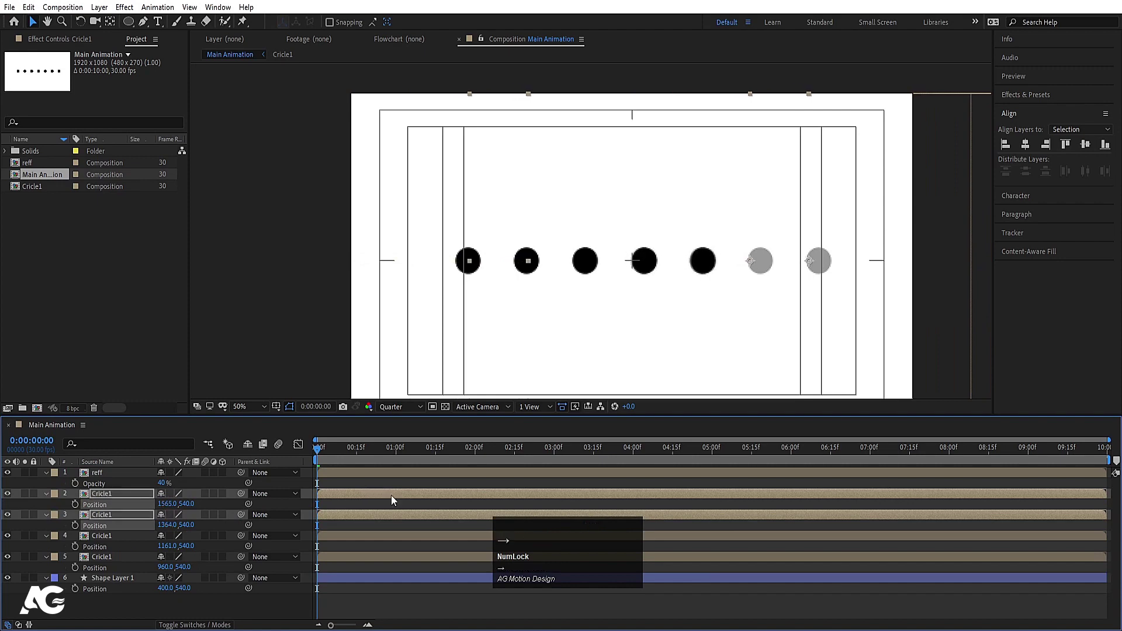
{"action": "key", "text": "Left"}
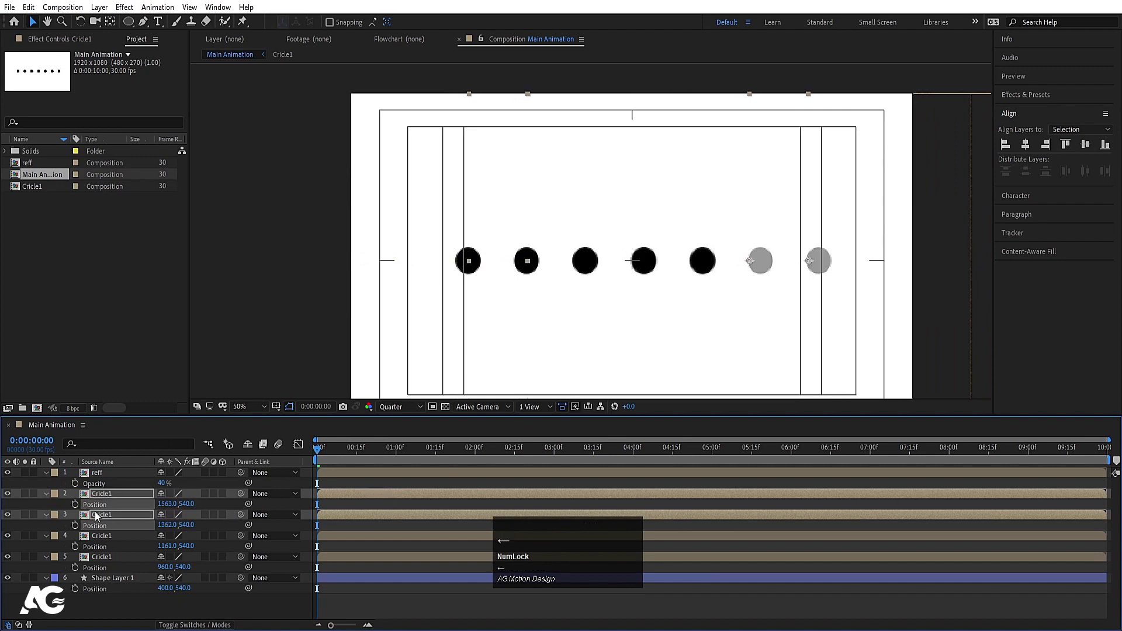
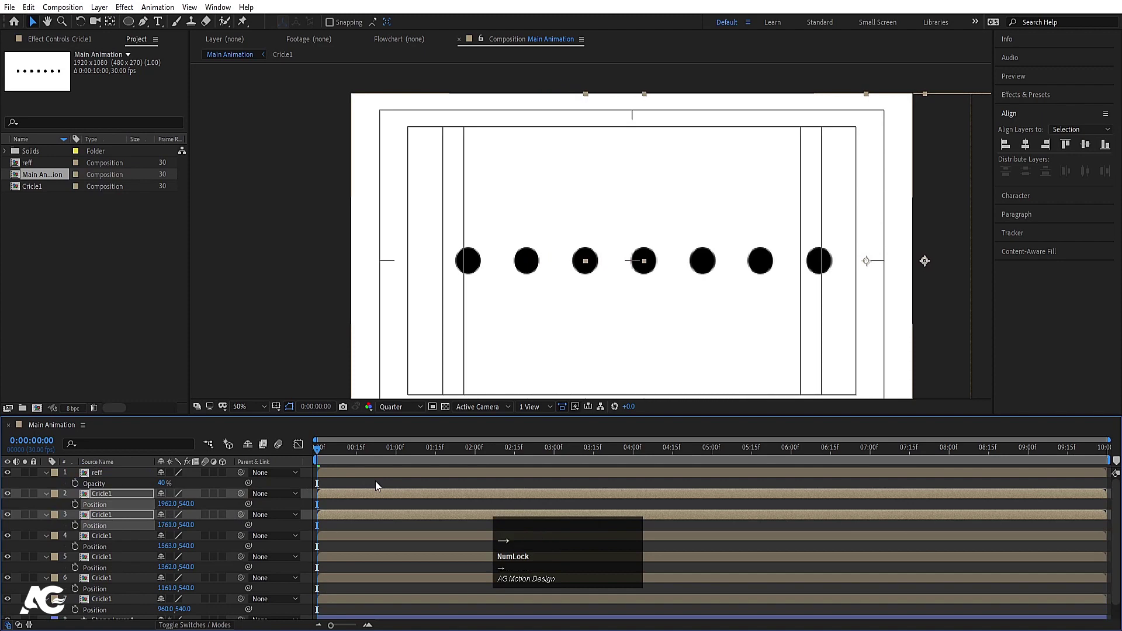
{"action": "key", "text": "Left"}
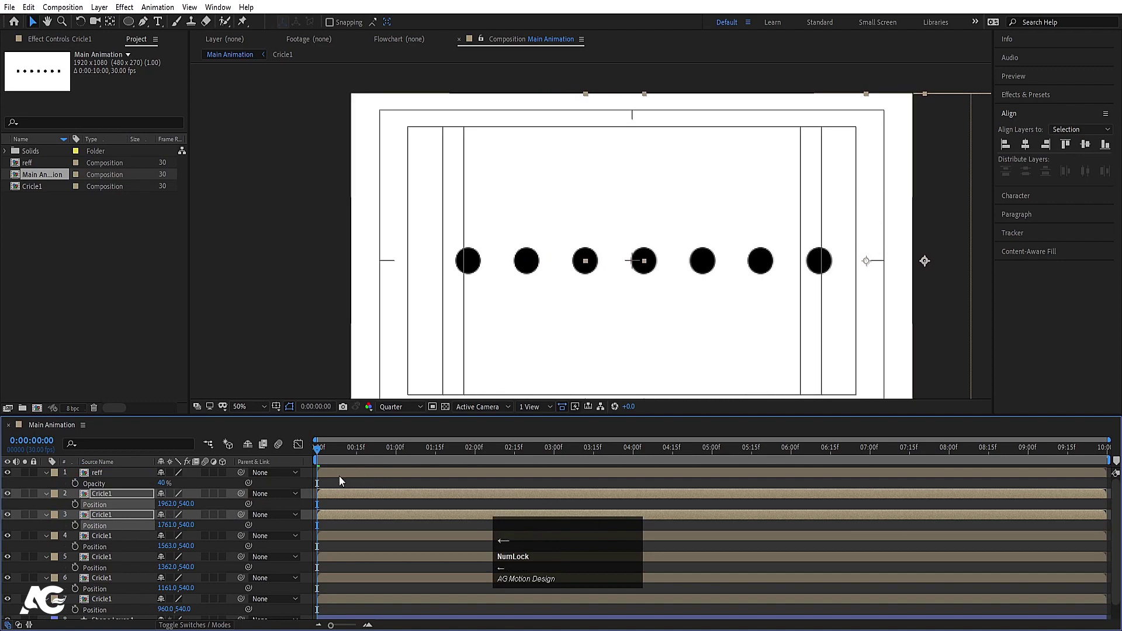
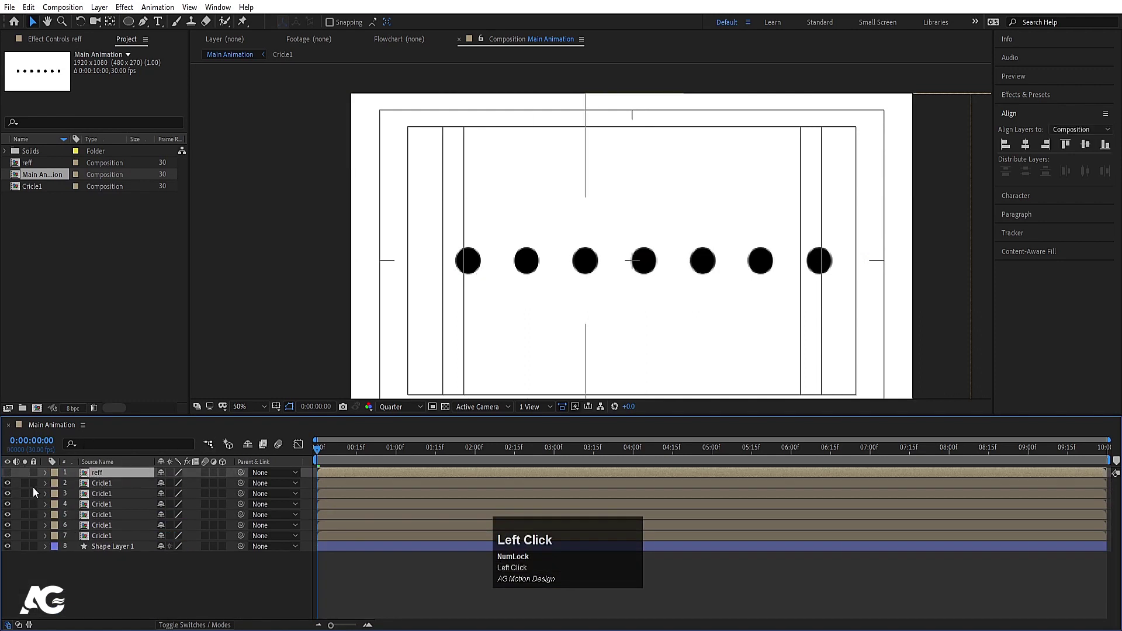
{"action": "key", "text": "space"}
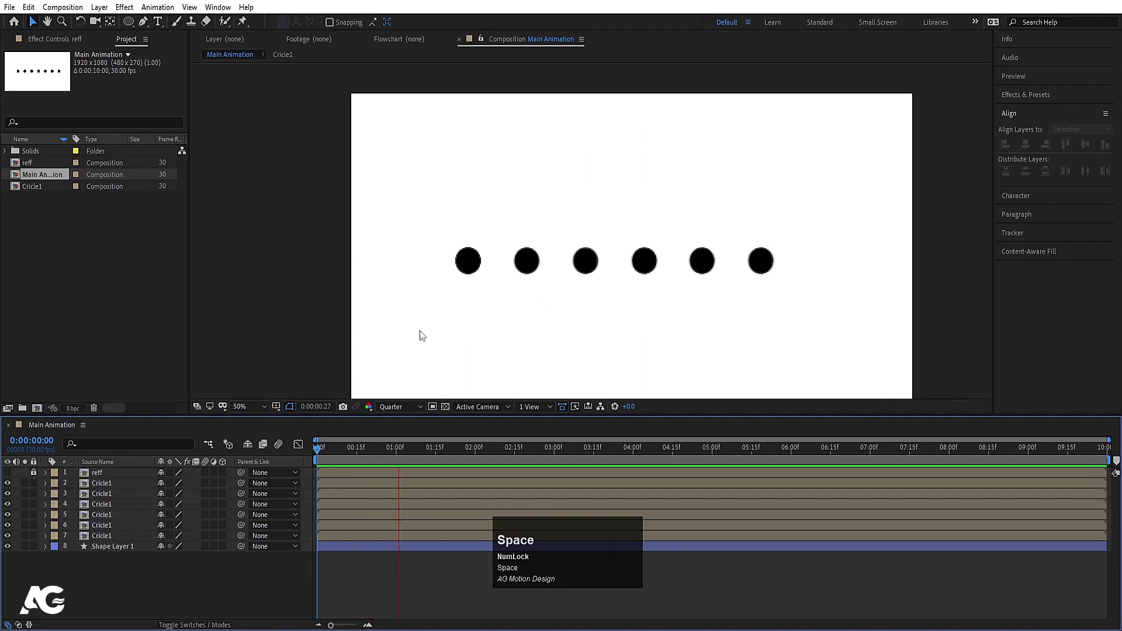
{"action": "left_click_drag", "start_coordinate": [360, 458], "coordinate": [118, 542]}
{"action": "key", "text": "="}
{"action": "left_click", "coordinate": [117, 542]}
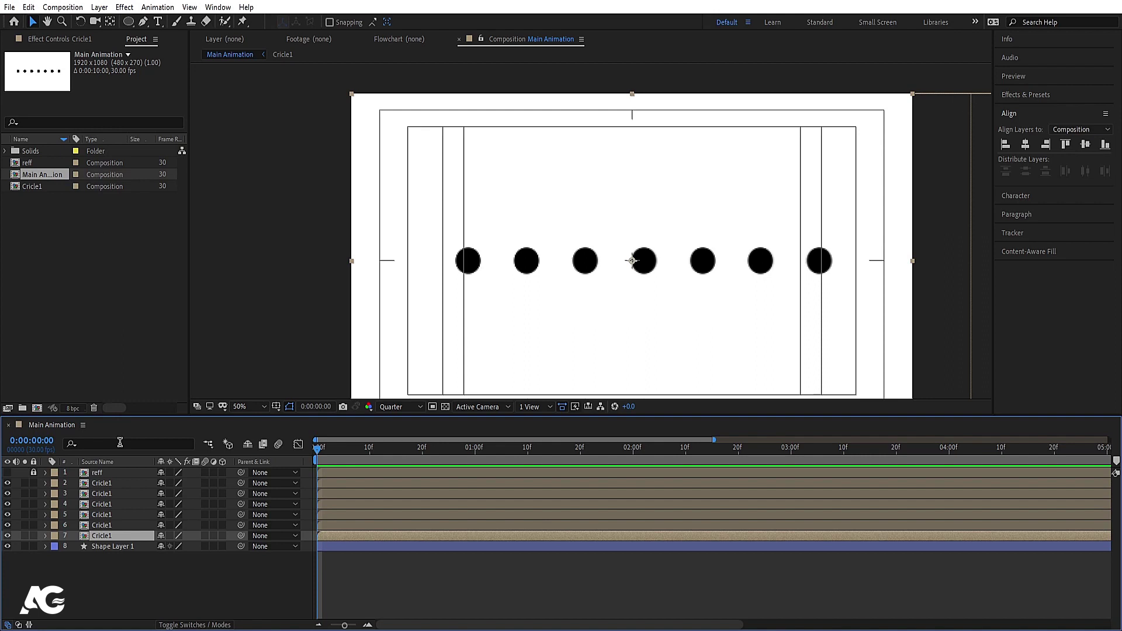
Step: Duplicate the Cricle1 composition in the Project panel into Cricle2 through Cricle6
{"action": "left_click", "coordinate": [119, 577]}
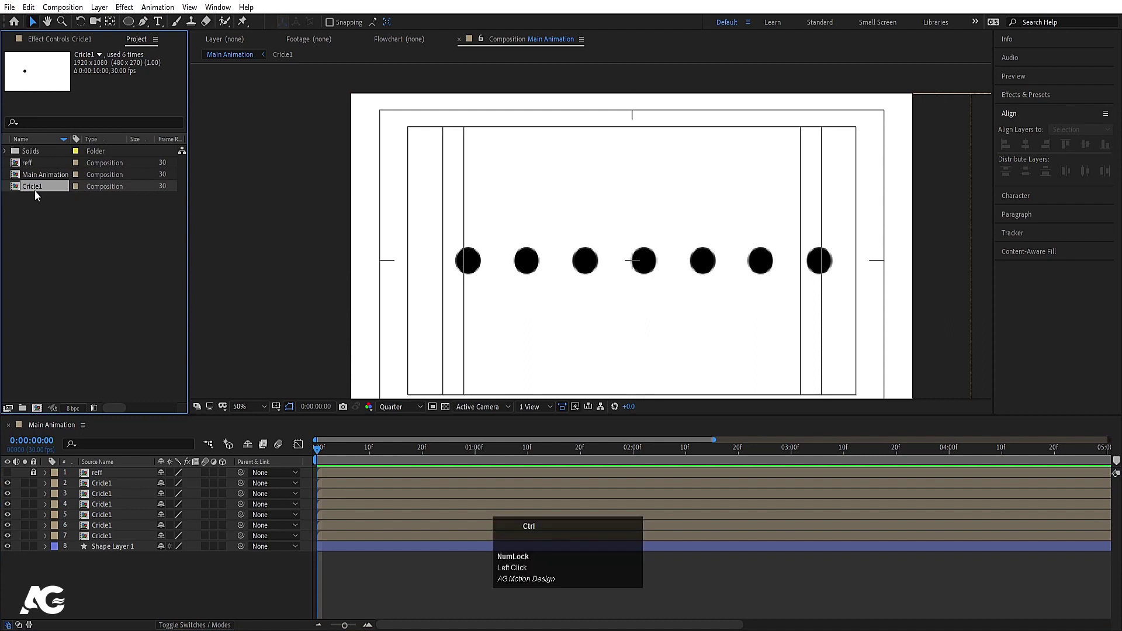
{"action": "key", "text": "ctrl+d"}
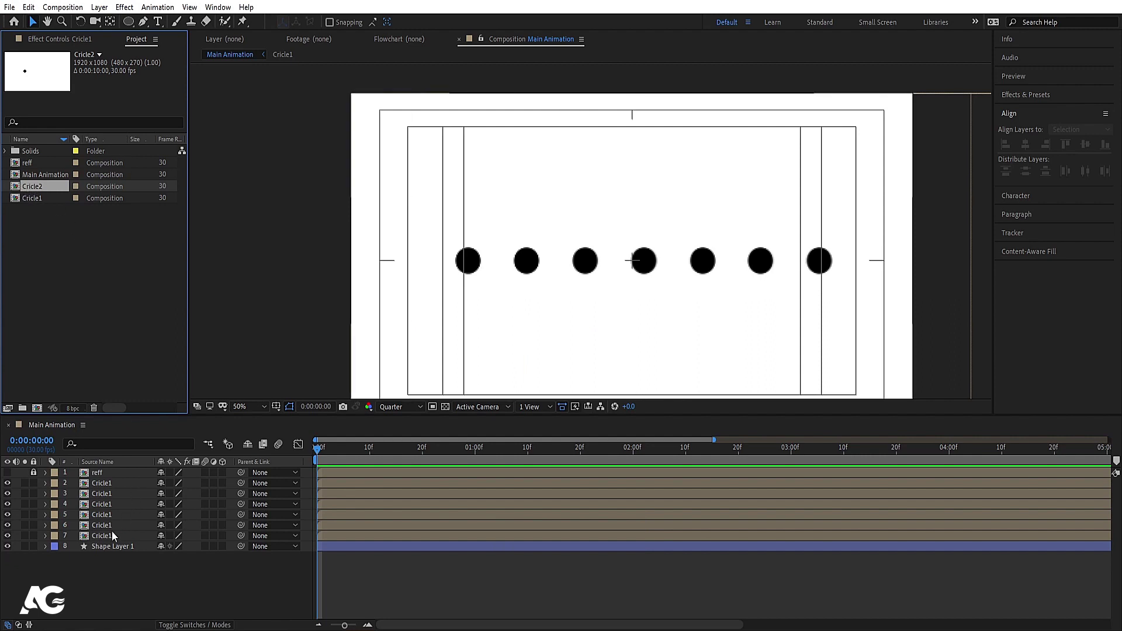
{"action": "left_click", "coordinate": [103, 541]}
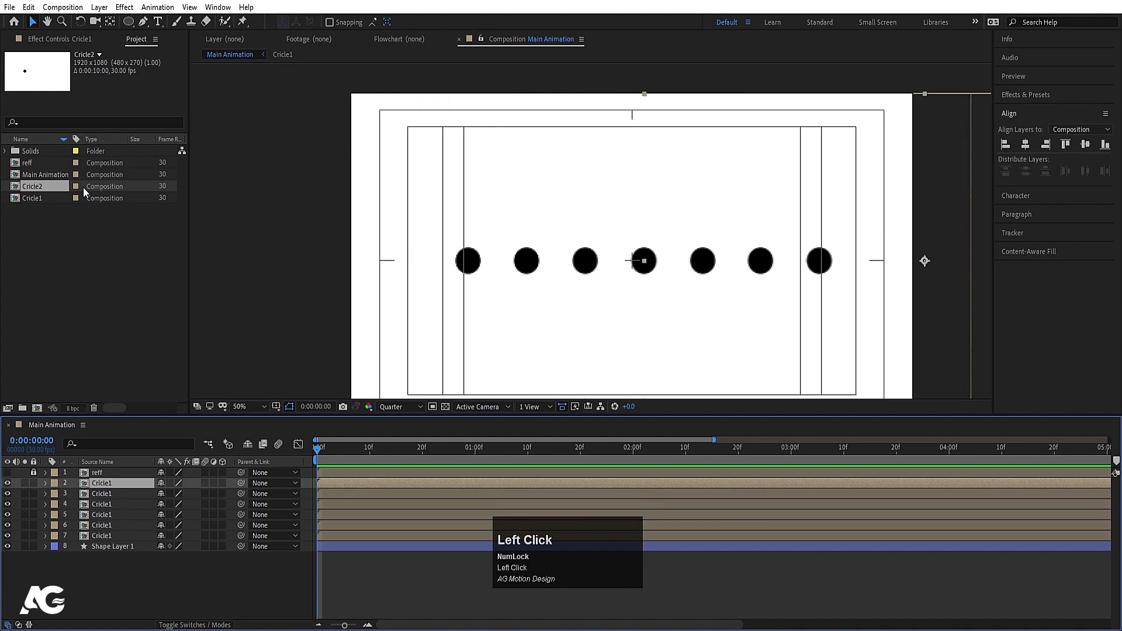
{"action": "key", "text": "ctrl+d"}
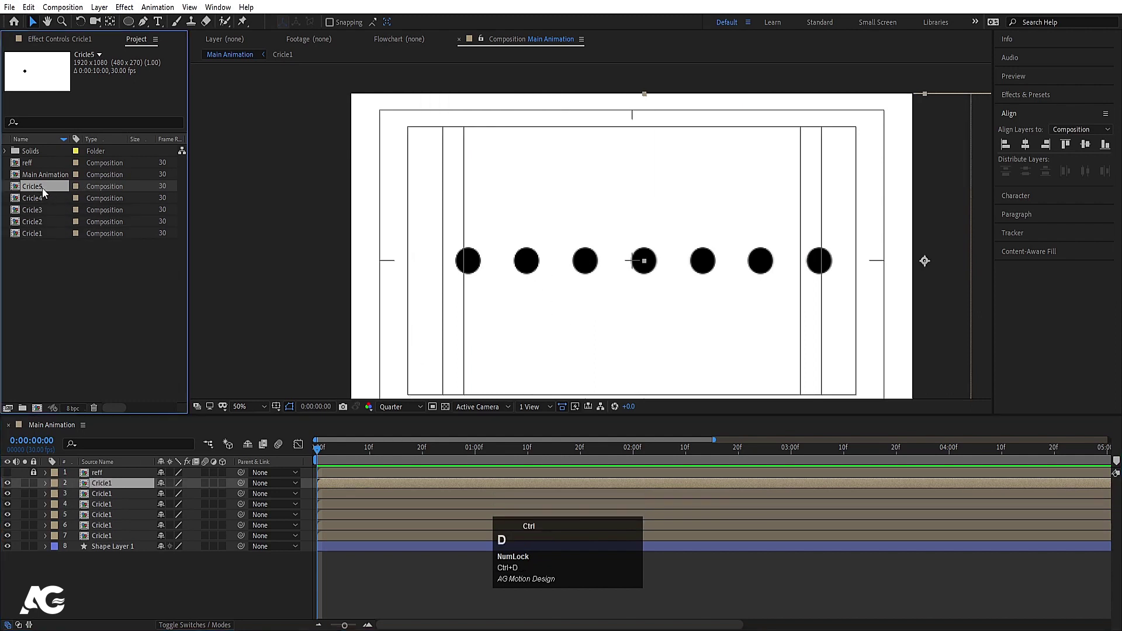
Step: Replace the dot layers' sources so each uses its own Cricle2–Cricle6 composition
{"action": "left_click", "coordinate": [43, 241]}
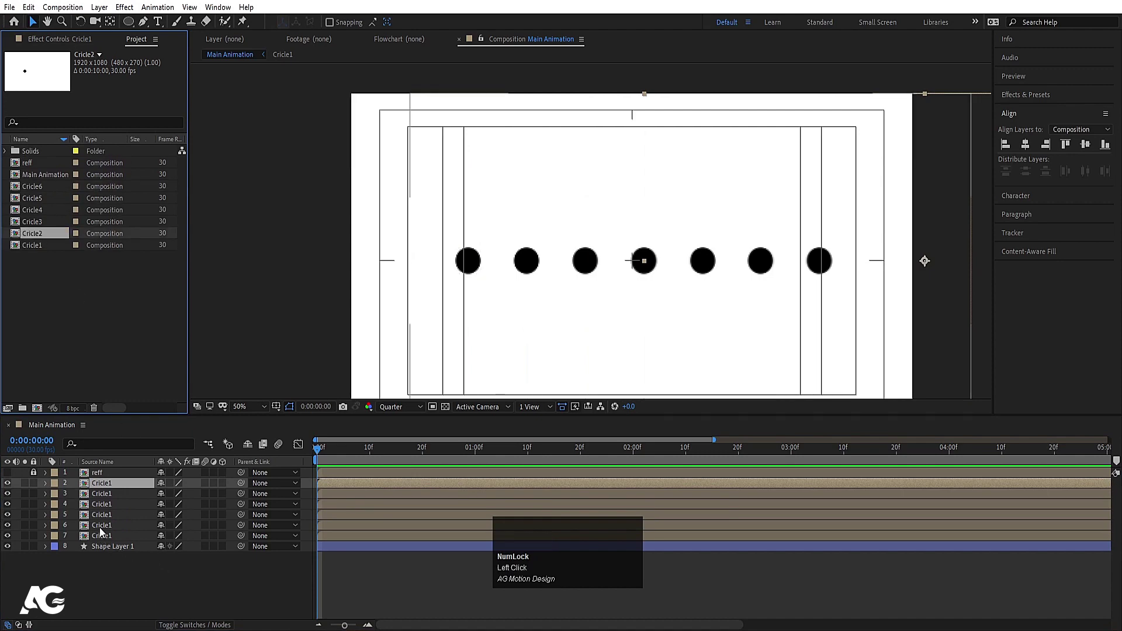
{"action": "left_click", "coordinate": [101, 532]}
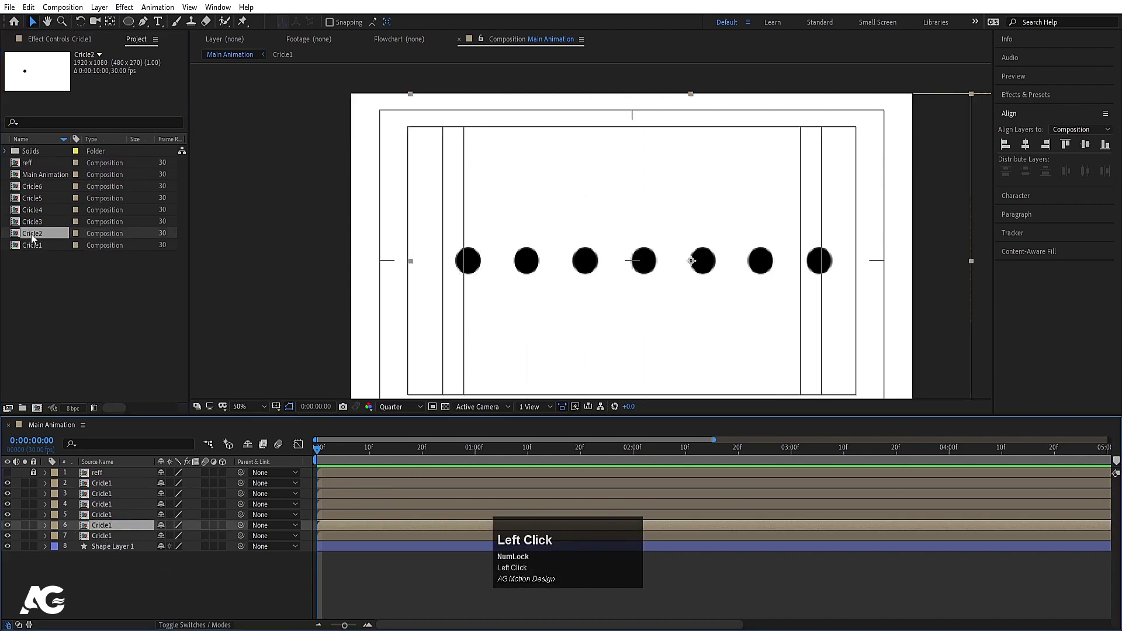
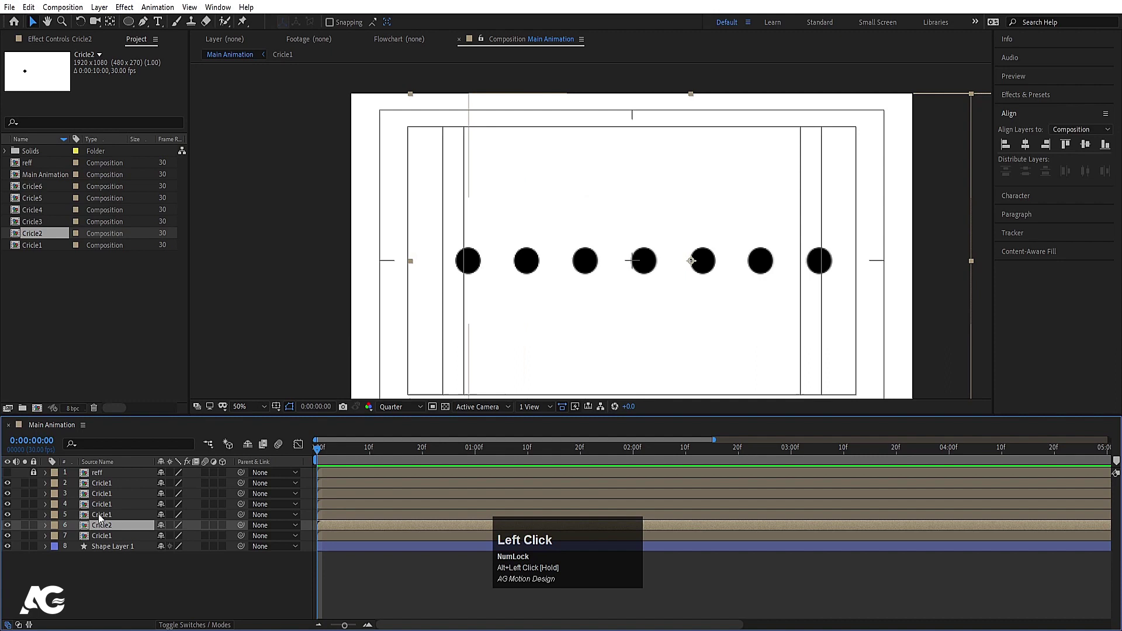
{"action": "left_click_drag", "start_coordinate": [45, 224], "coordinate": [117, 508]}
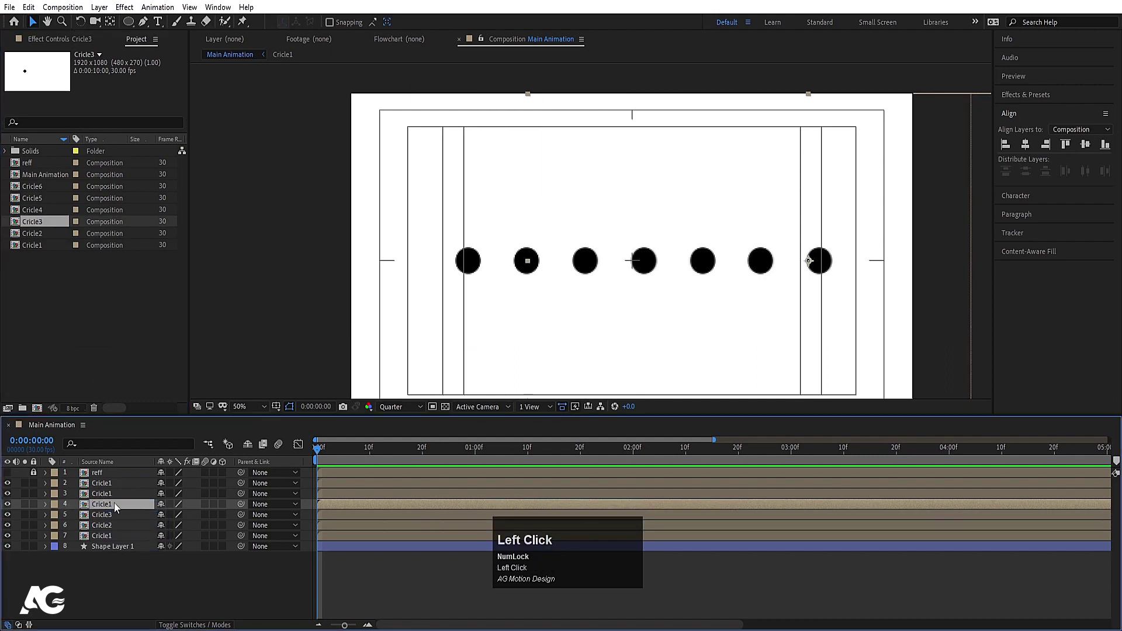
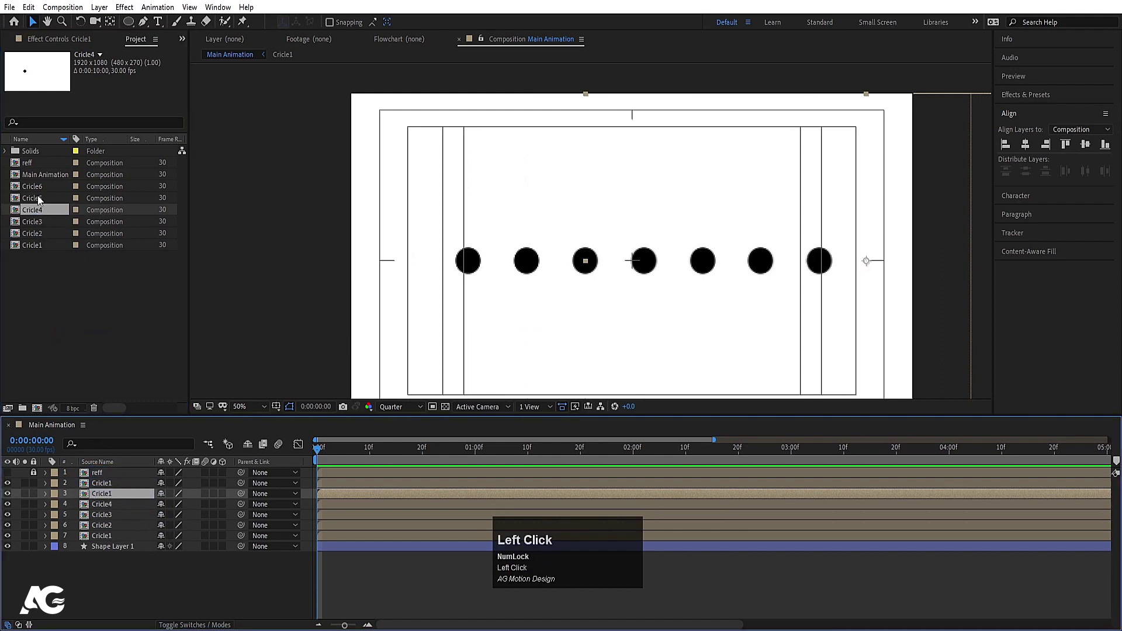
{"action": "left_click_drag", "start_coordinate": [50, 206], "coordinate": [123, 489]}
{"action": "left_click_drag", "start_coordinate": [33, 191], "coordinate": [123, 568]}
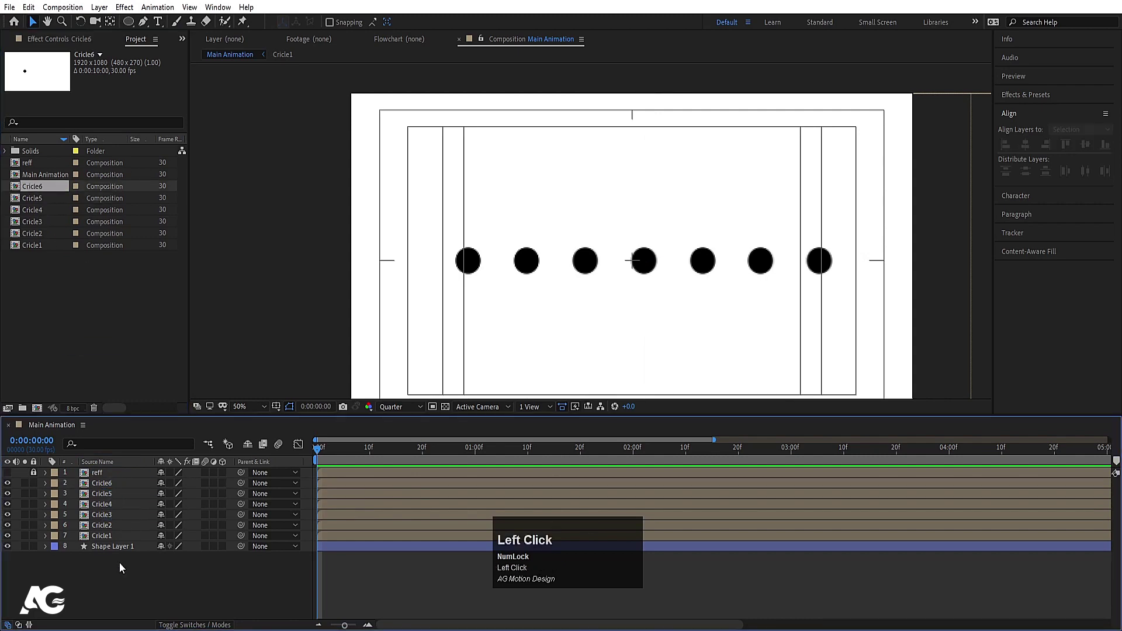
Step: Shift the Cricle2 layers to start at ten frames, then return to Main Animation
{"action": "key", "text": "-"}
{"action": "key", "text": "="}
{"action": "left_click_drag", "start_coordinate": [372, 452], "coordinate": [107, 530]}
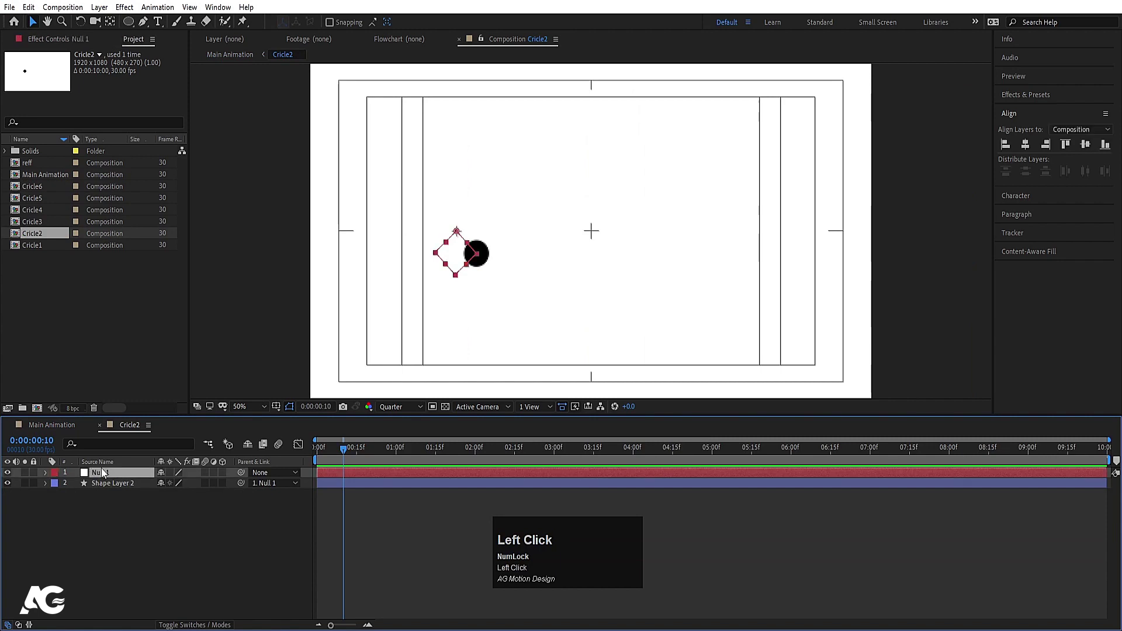
{"action": "key", "text": "["}
{"action": "left_click", "coordinate": [69, 427]}
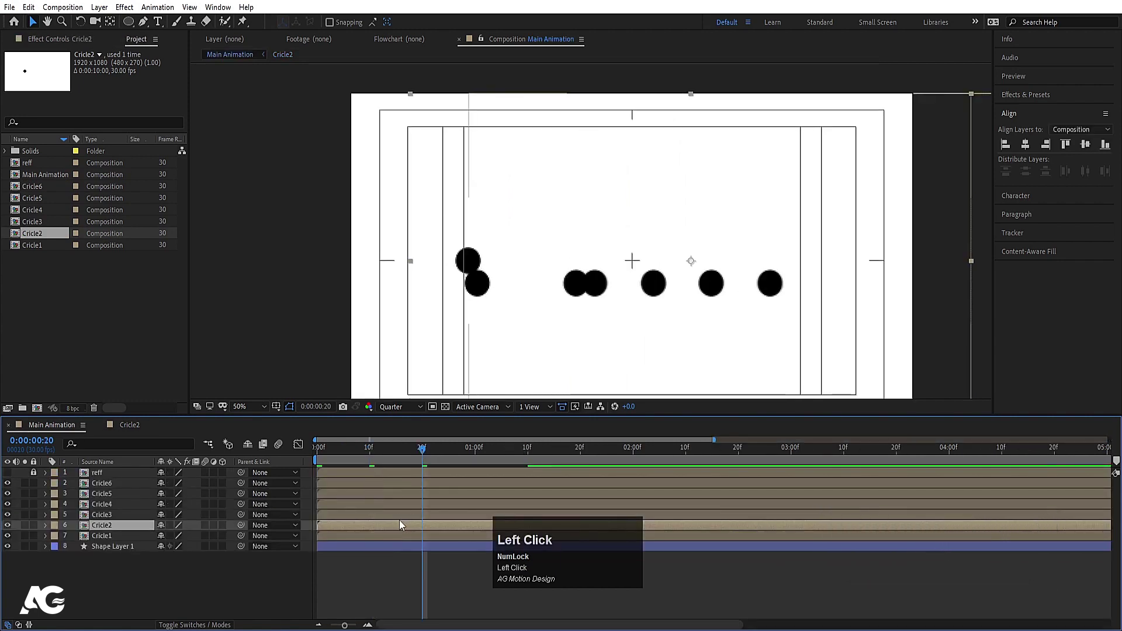
Step: Shift the Cricle3 and Cricle4 layers to start progressively later, Cricle4 at one second
{"action": "key", "text": "-"}
{"action": "left_click", "coordinate": [364, 473]}
{"action": "key", "text": "["}
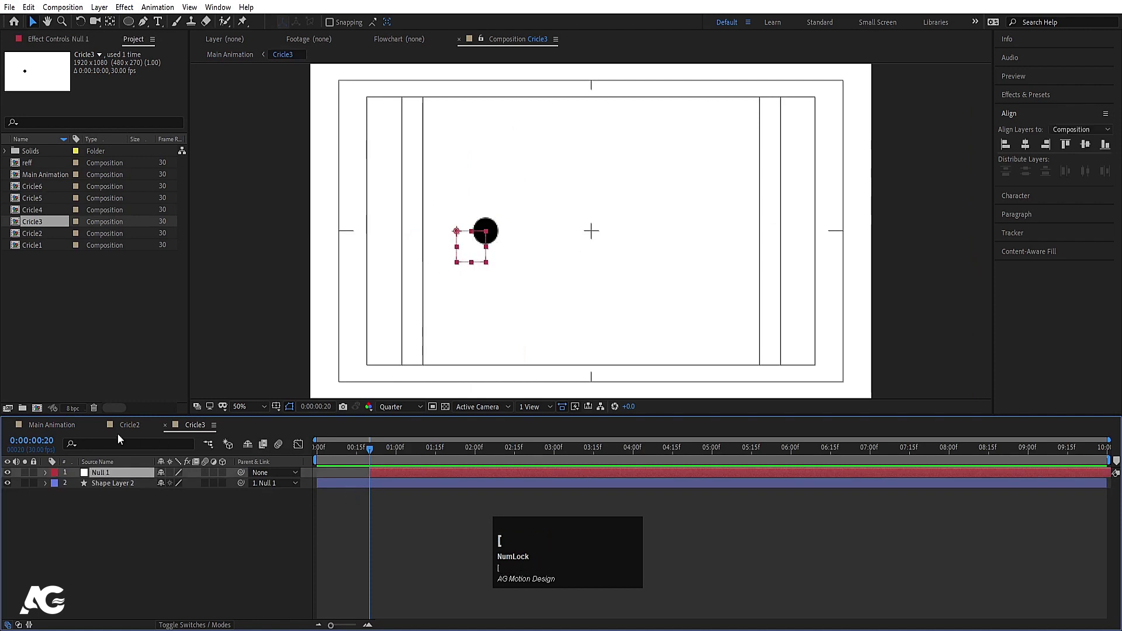
{"action": "left_click", "coordinate": [61, 428]}
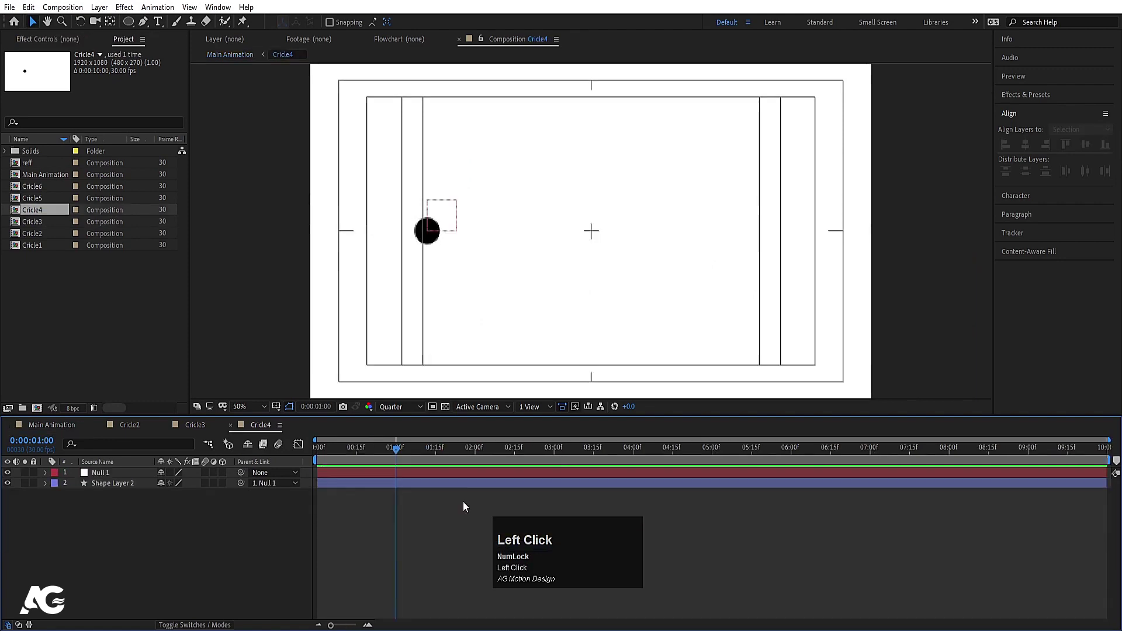
{"action": "key", "text": "["}
{"action": "left_click", "coordinate": [349, 479]}
{"action": "key", "text": "["}
Step: Shift the Cricle5 and Cricle6 layers later still and preview the staggered wave in Main Animation
{"action": "left_click", "coordinate": [82, 433]}
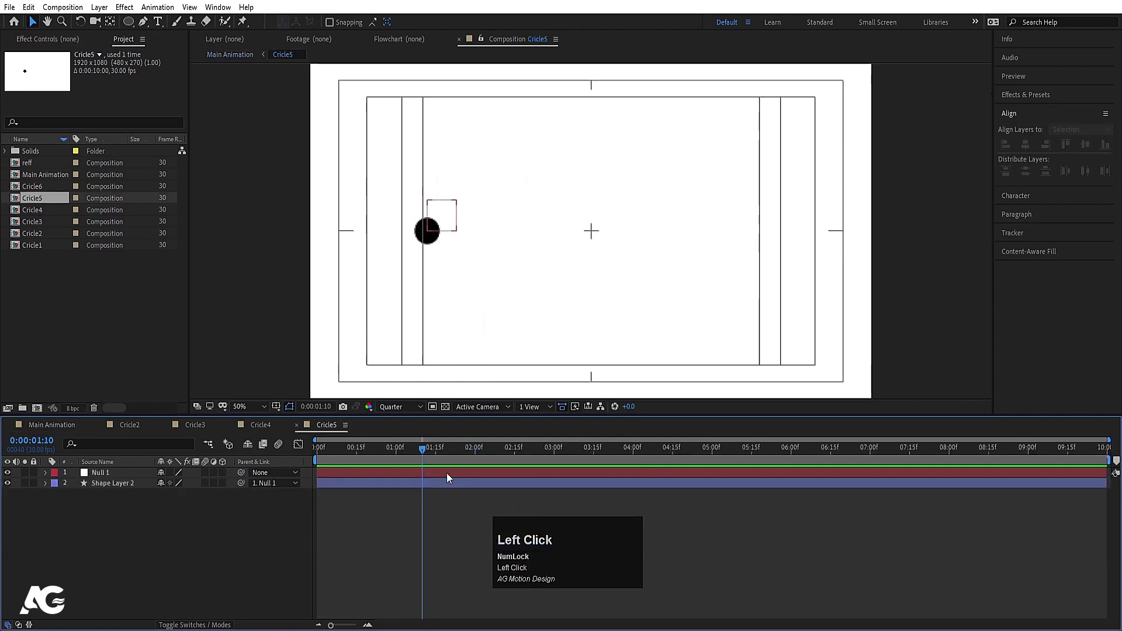
{"action": "key", "text": "["}
{"action": "left_click", "coordinate": [65, 425]}
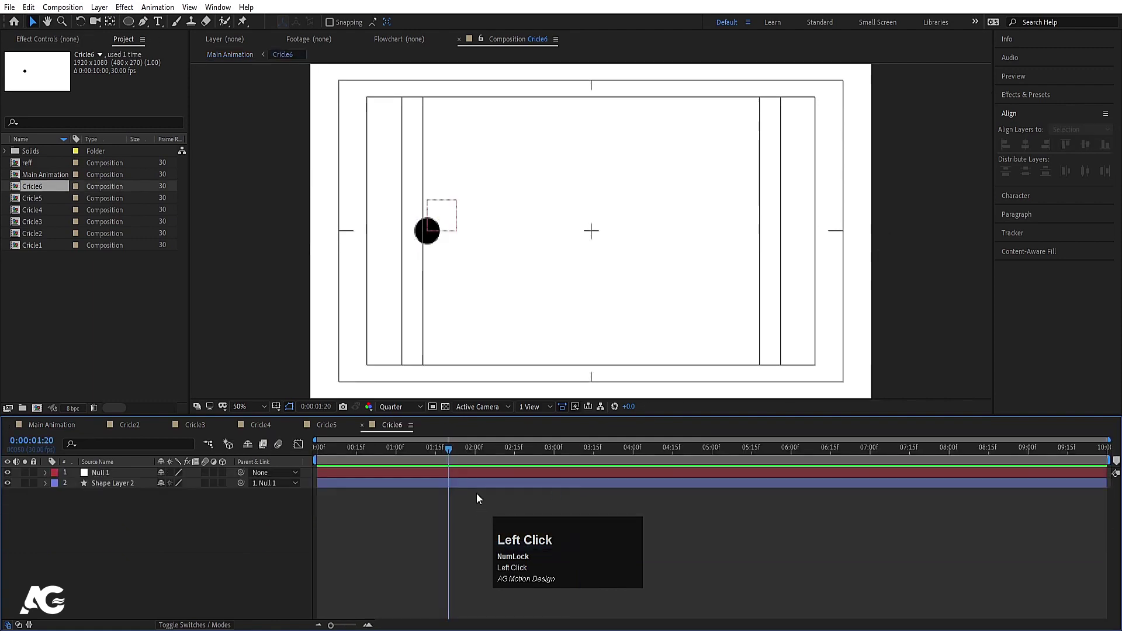
{"action": "key", "text": "["}
{"action": "double_click", "coordinate": [63, 432]}
{"action": "key", "text": "space"}
{"action": "left_click", "coordinate": [420, 452]}
Step: Preview the staggered dots briefly, stop playback and return the time indicator to 0:00:00:00
{"action": "key", "text": "space"}
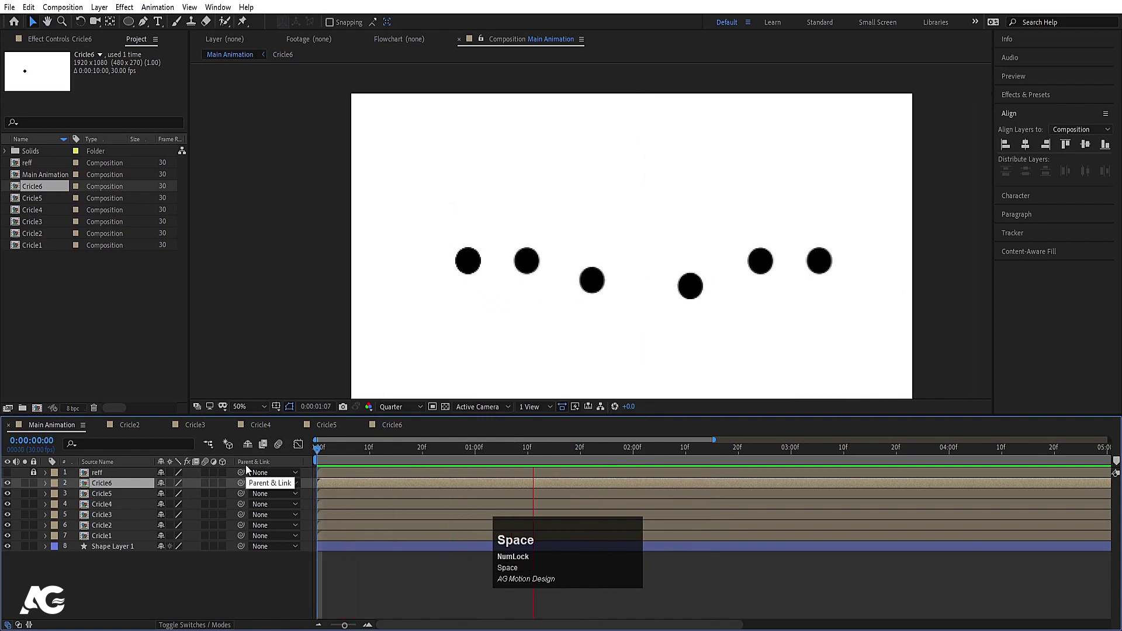
{"action": "key", "text": "space"}
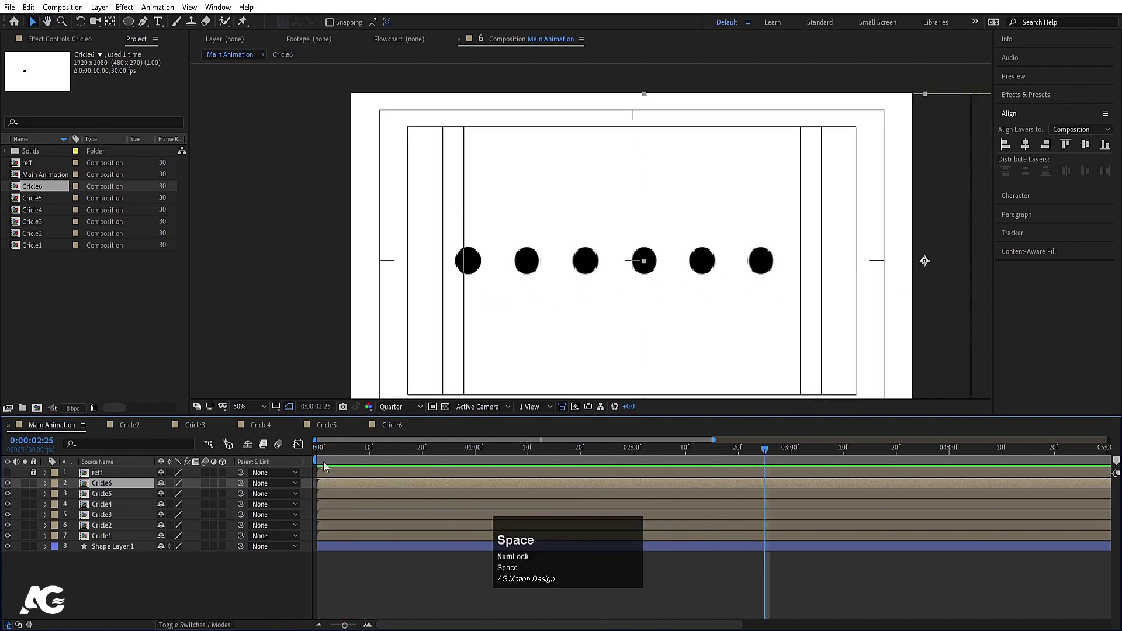
{"action": "left_click_drag", "start_coordinate": [346, 455], "coordinate": [123, 552]}
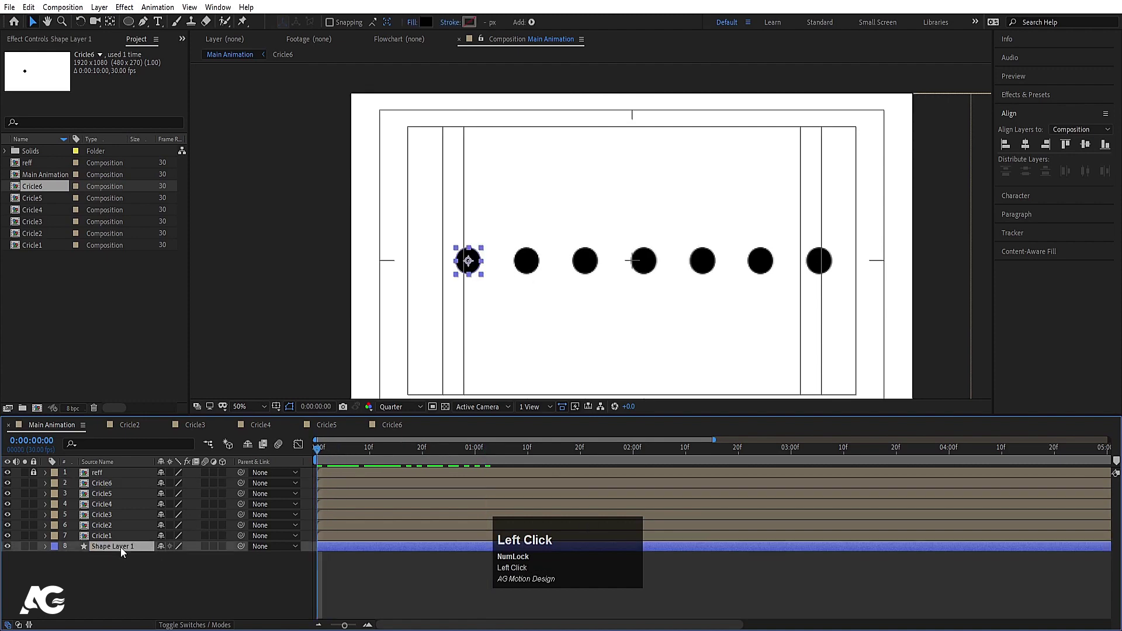
Step: Keyframe Shape Layer 1's Position from x 400 at 0 to x 1598 at 0:00:02:07
{"action": "key", "text": "p"}
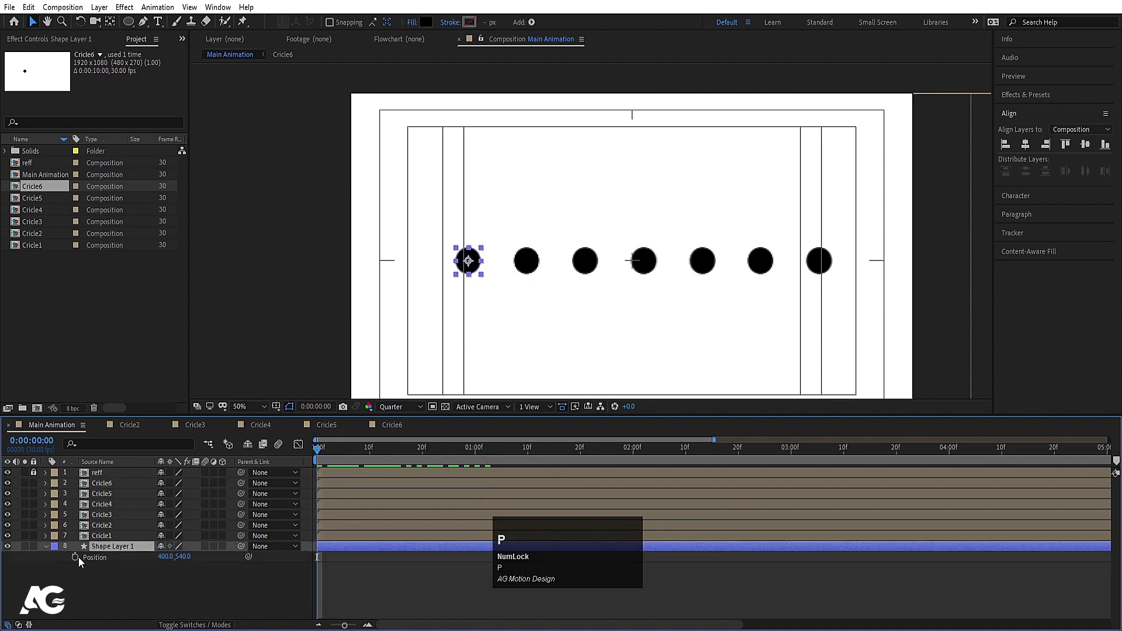
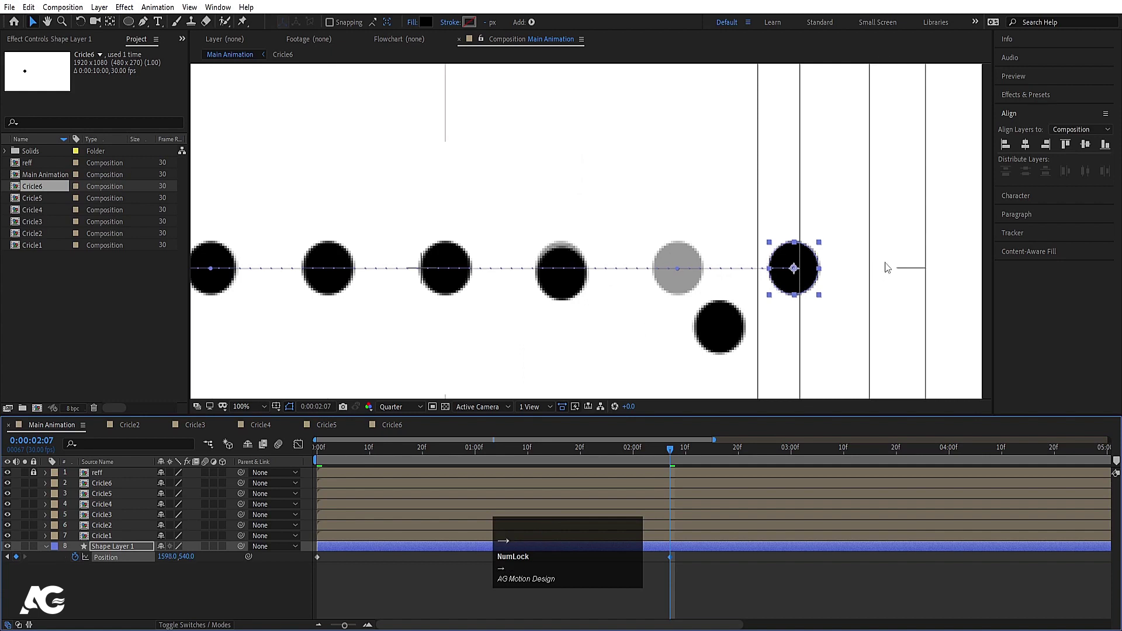
{"action": "left_click", "coordinate": [397, 410]}
{"action": "scroll", "scroll_direction": "down", "scroll_amount": 3}
{"action": "left_click", "coordinate": [693, 563]}
Step: Set viewer resolution to Full at whole-frame zoom and preview the sliding dot
{"action": "key", "text": "F9"}
{"action": "left_click", "coordinate": [345, 459]}
{"action": "key", "text": "space"}
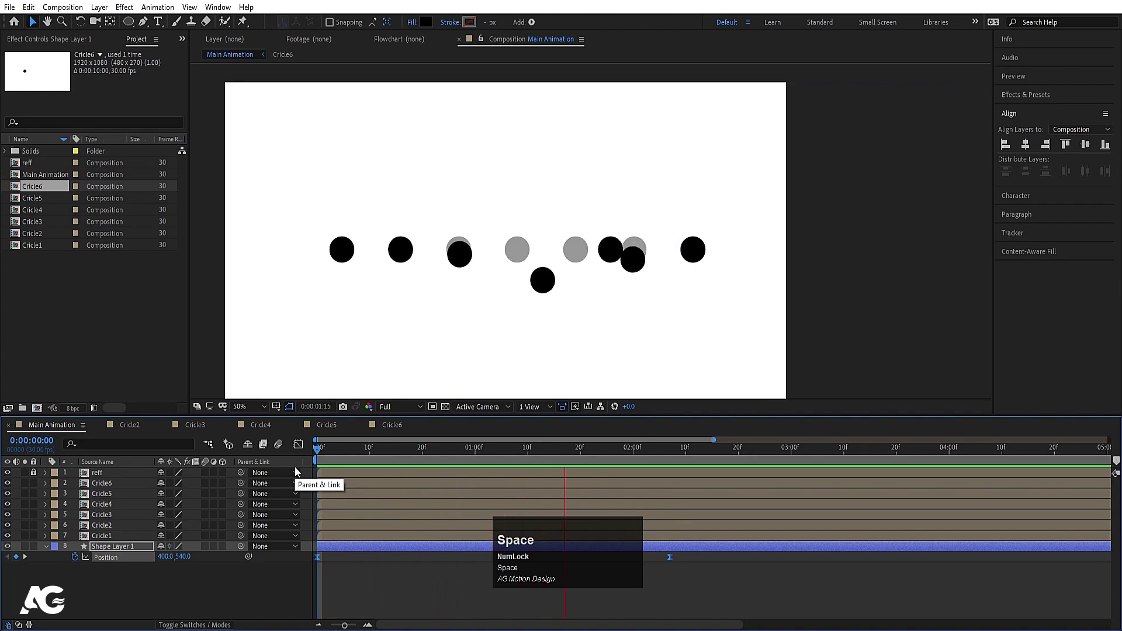